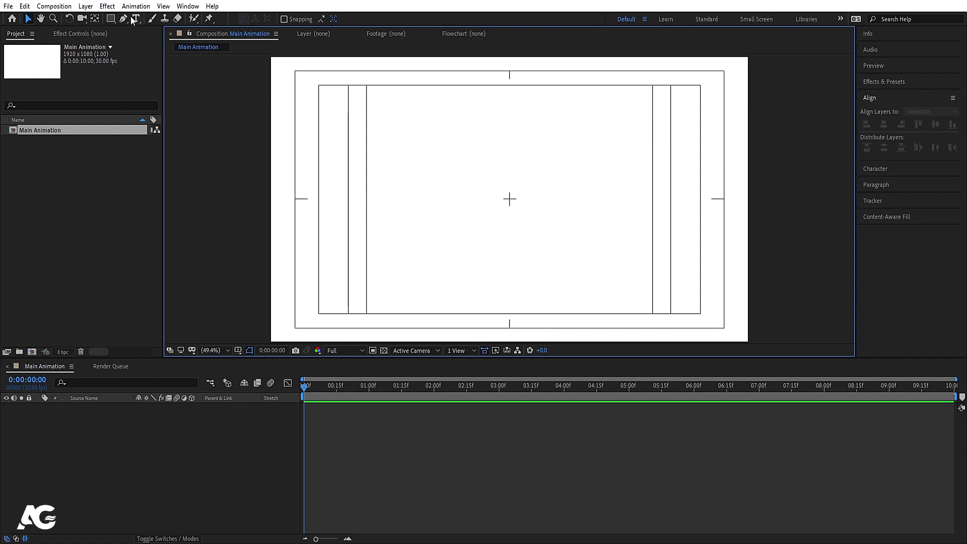
- Add a bold Poppins text layer reading 'Dropbox' at the composition centre
left_click(133, 20)
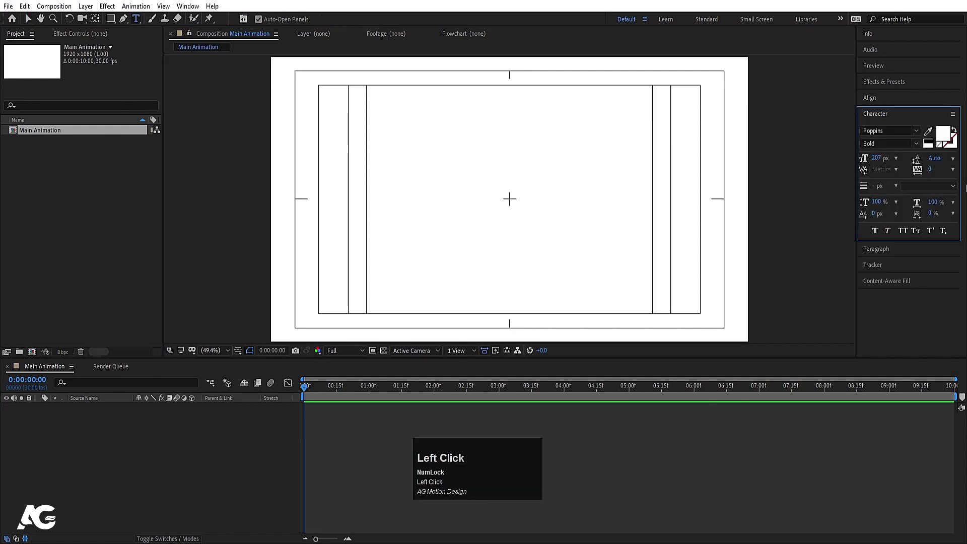
left_click(931, 145)
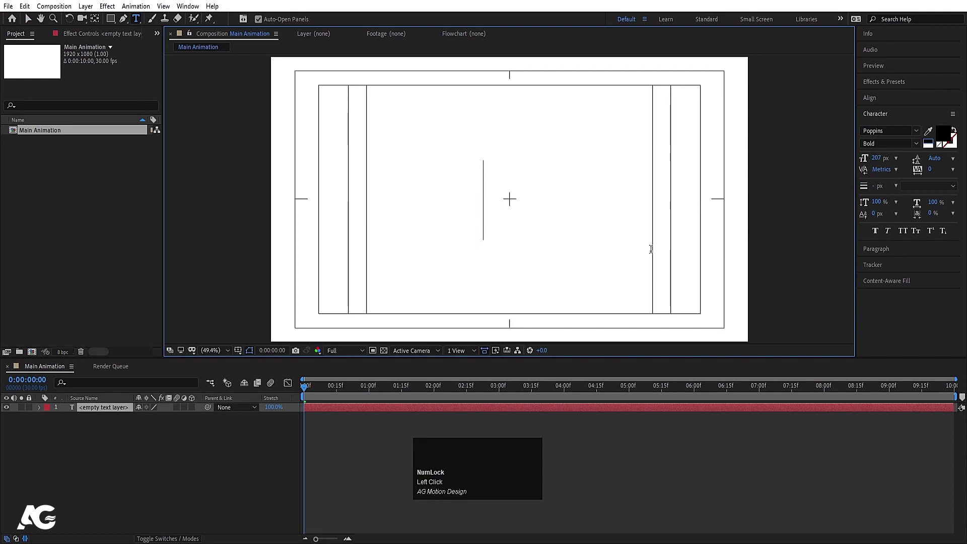
key("shift+d")
key("r")
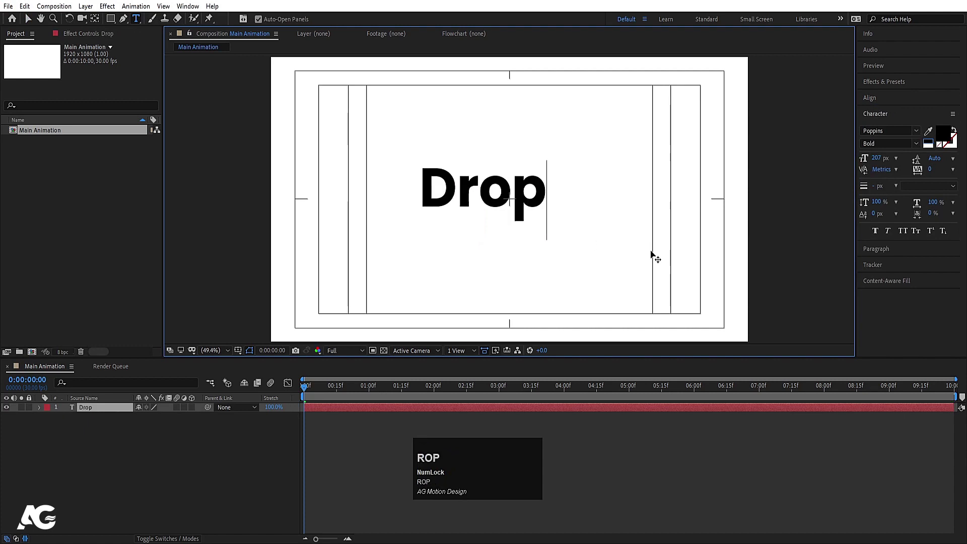
type("ROPB")
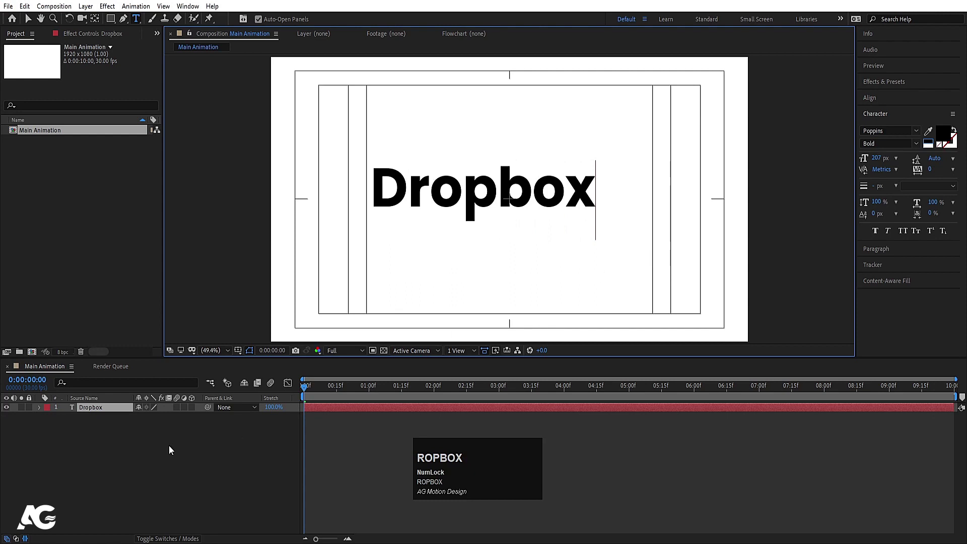
type("ox")
left_click(163, 460)
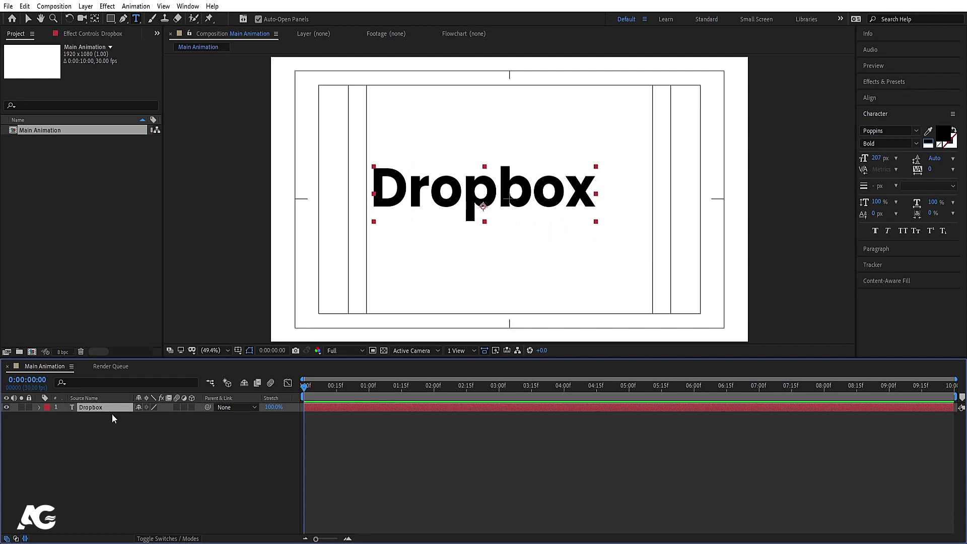
- Bring up the fill colour picker to recolour the Dropbox text dark grey
key("ctrl+Num_Lock")
left_click(116, 416)
key("ctrl+alt+Home")
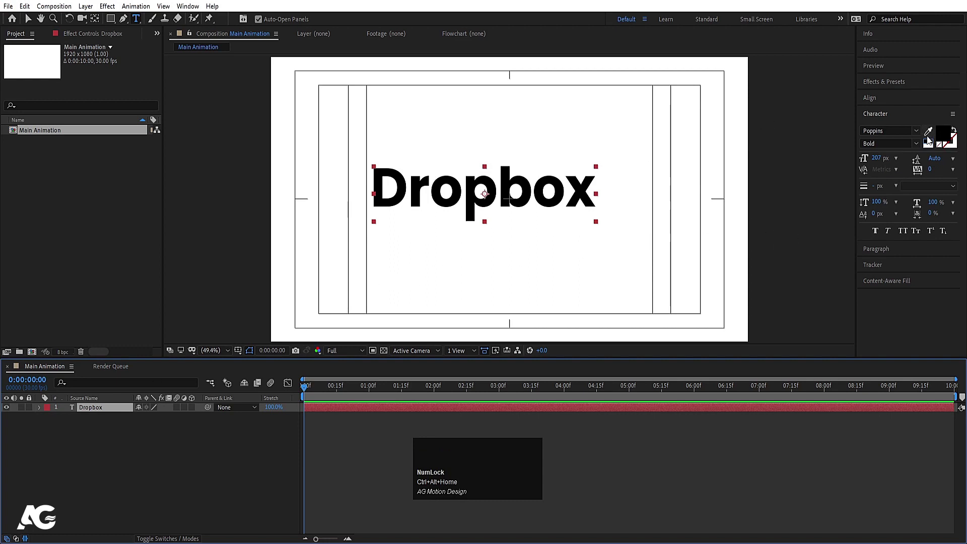
- Set the Dropbox text to dark grey and shrink its scale
left_click_drag(931, 136, 101, 453)
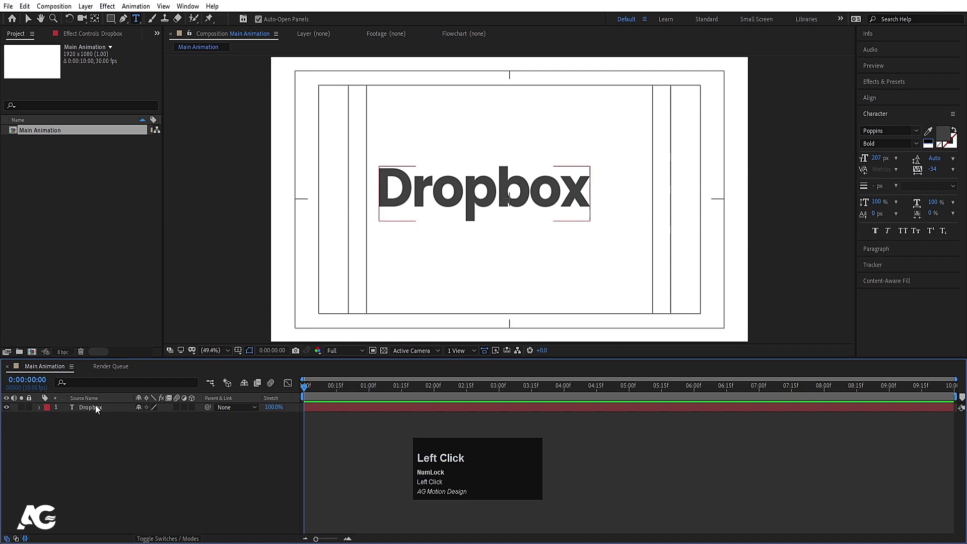
key("s")
left_click_drag(157, 419, 869, 99)
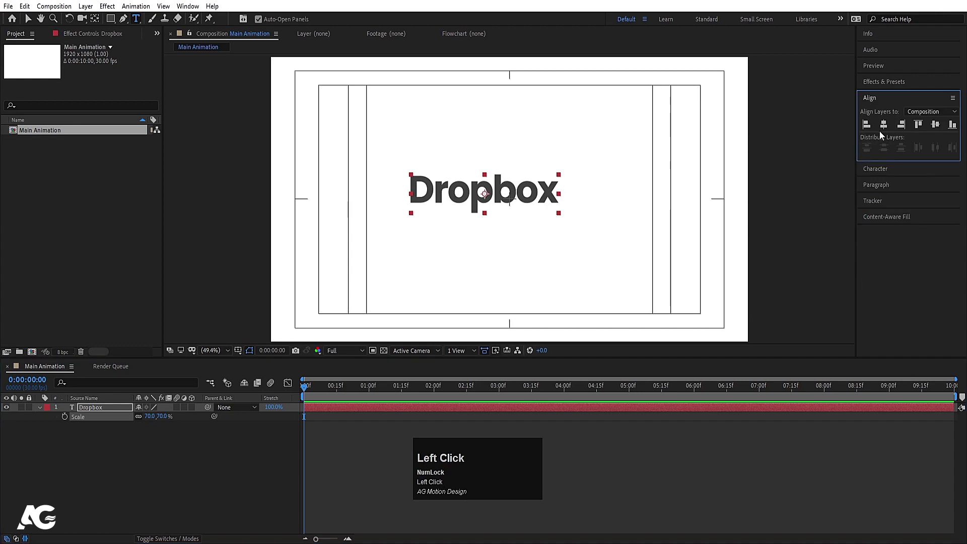
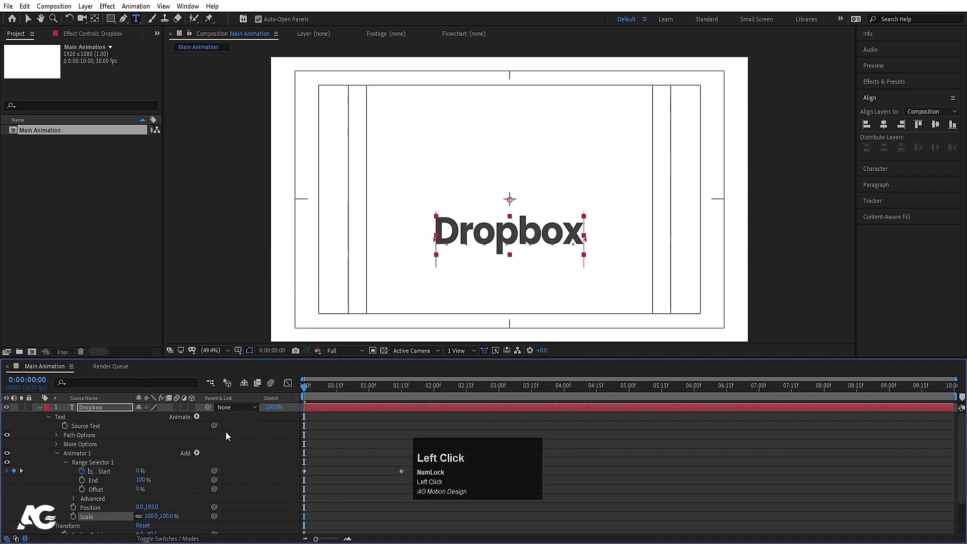
- Add rotation to the text animator so letters rotate into place as they reveal
left_click(196, 458)
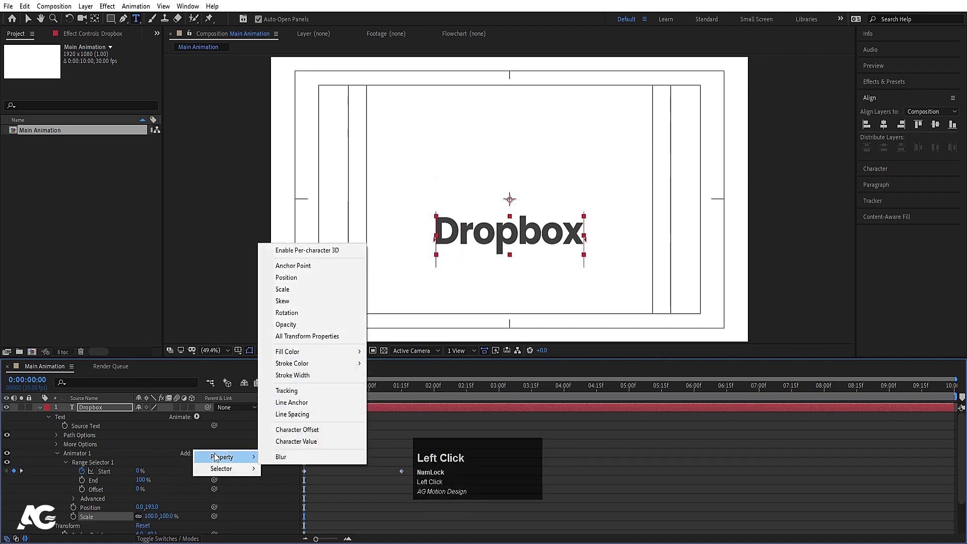
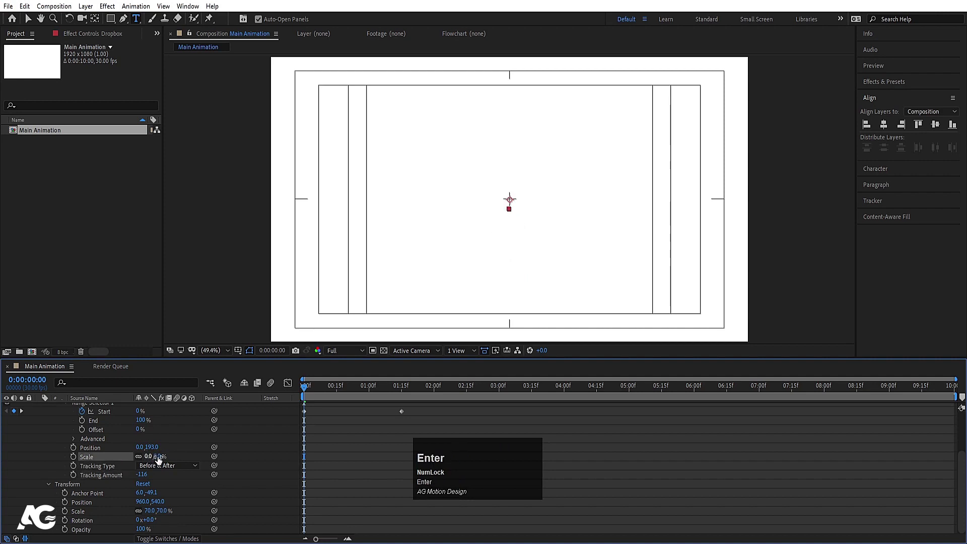
key("space")
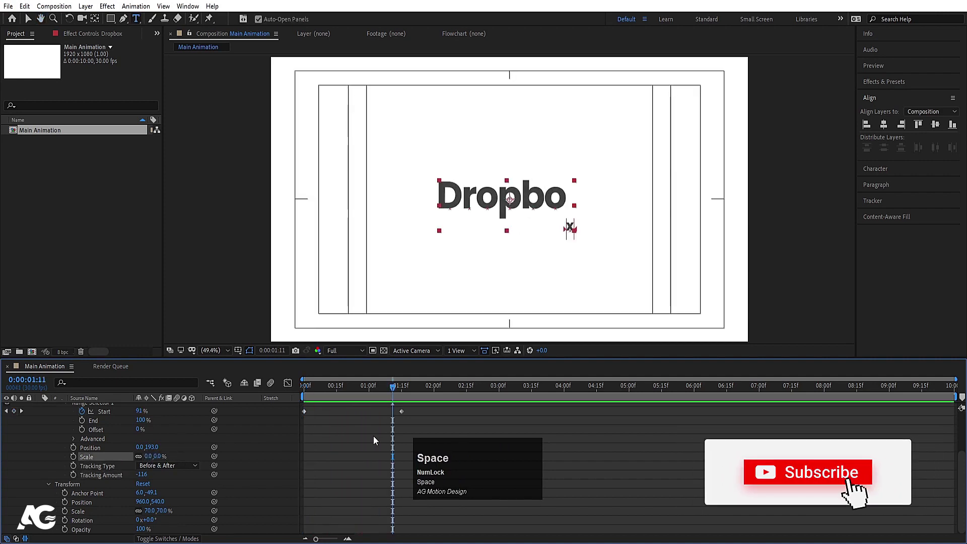
scroll("up", 3)
left_click_drag(449, 466, 200, 421)
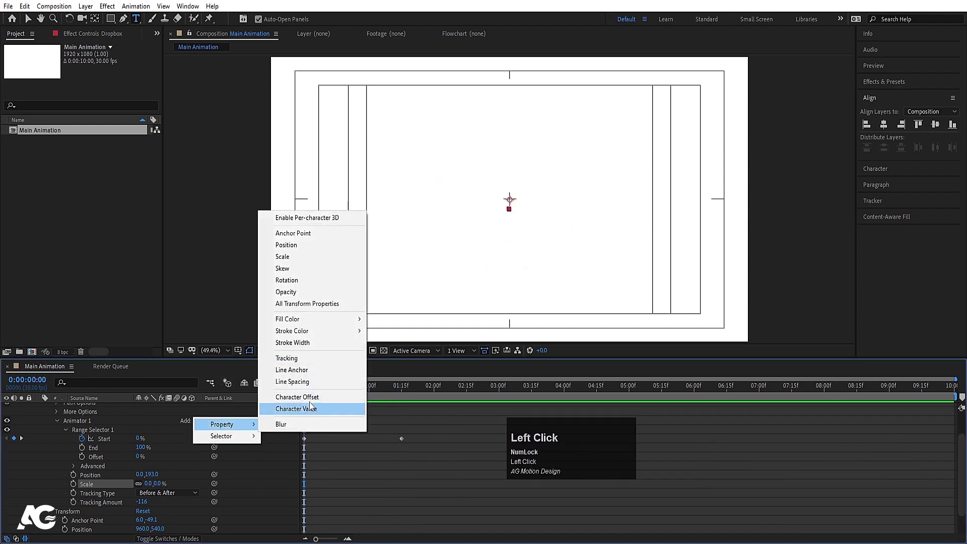
left_click(302, 286)
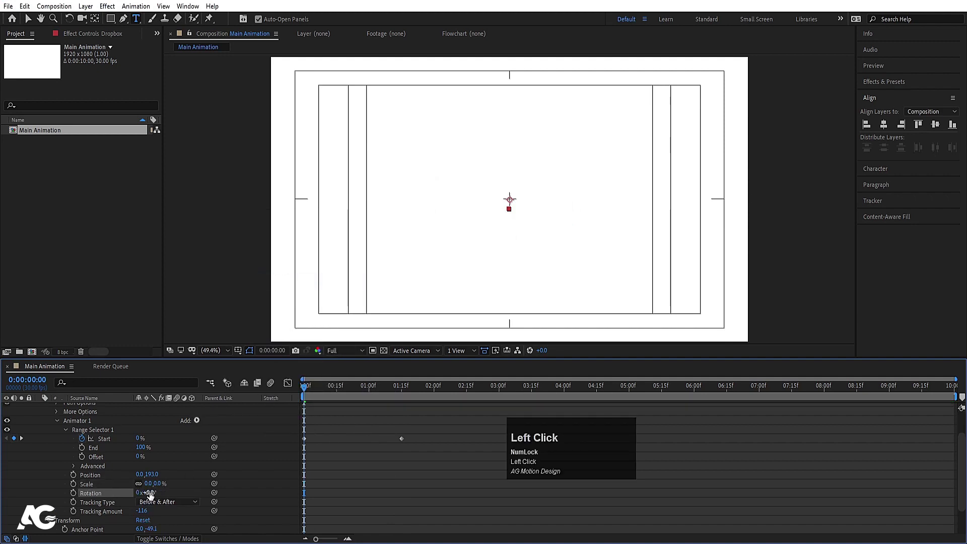
key("Return")
- Preview the letter-by-letter reveal, return to the start and collapse the layer
key("space")
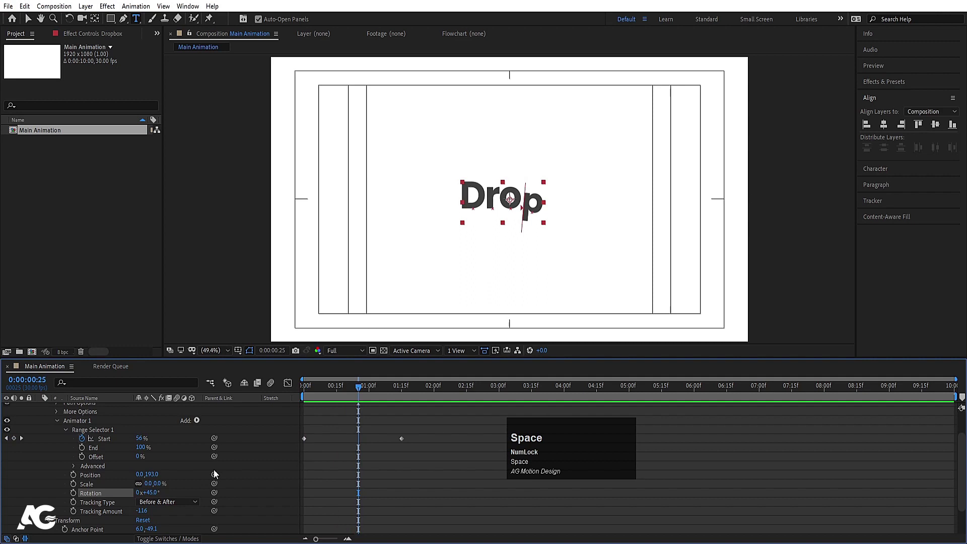
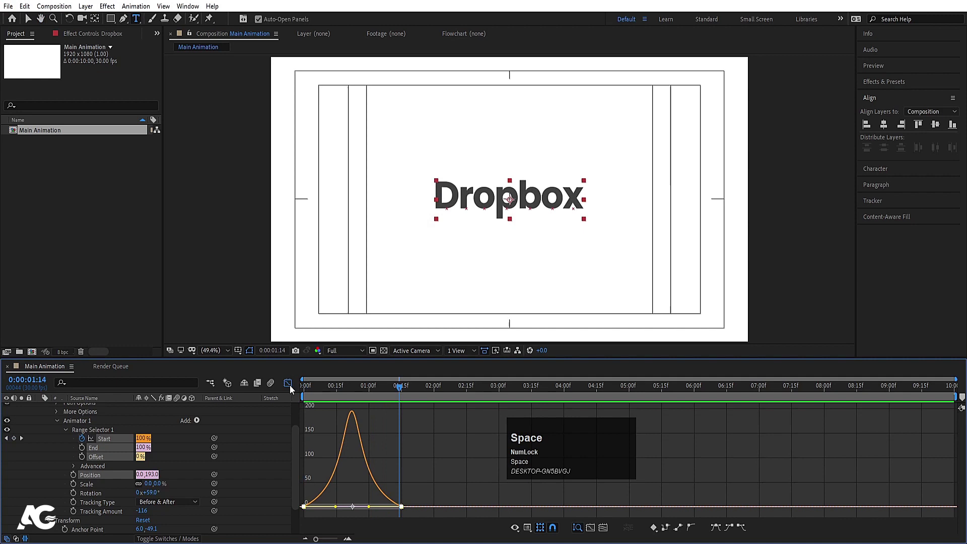
left_click(292, 387)
key("space")
left_click(335, 393)
scroll("up", 3)
left_click(37, 414)
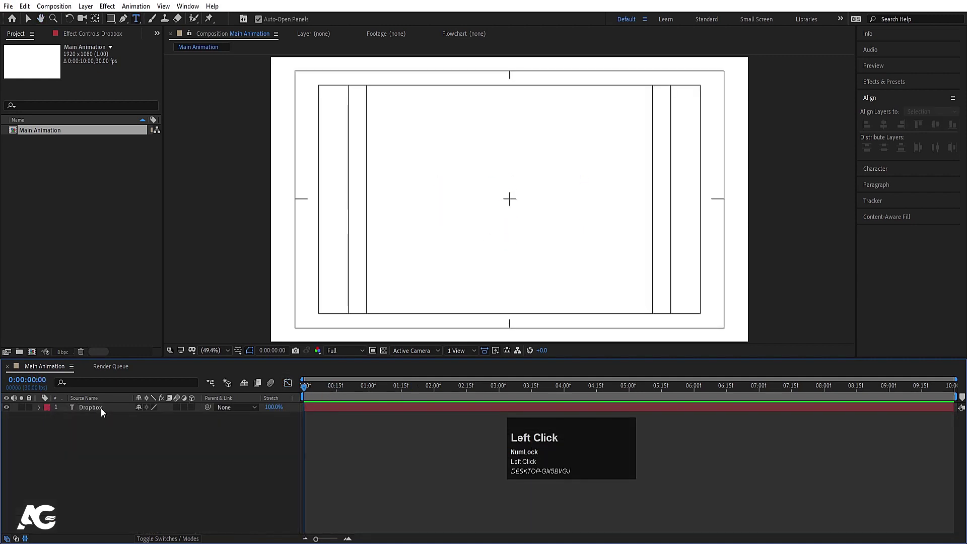
- Duplicate the Dropbox text layer and give the copy a 1 px stroke width
key("ctrl+d")
left_click(98, 419)
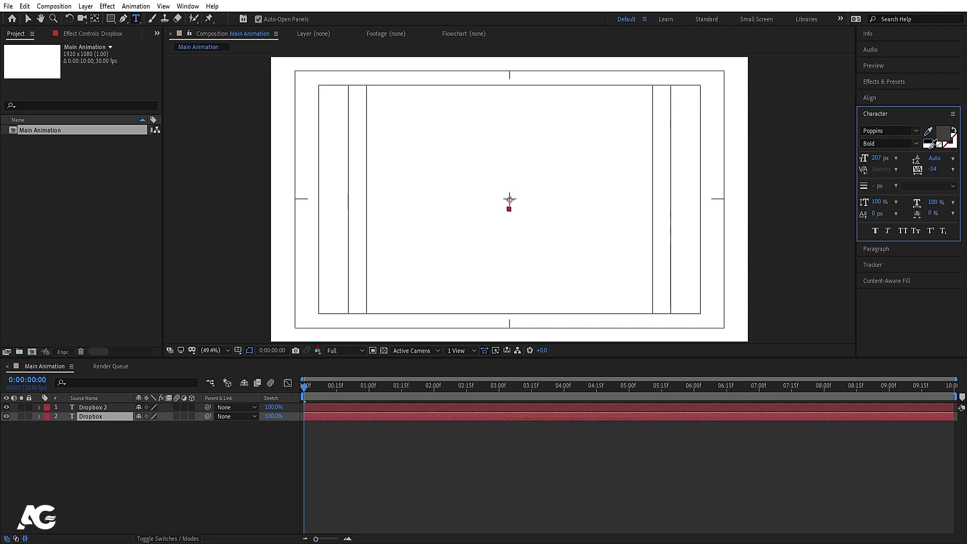
left_click(932, 147)
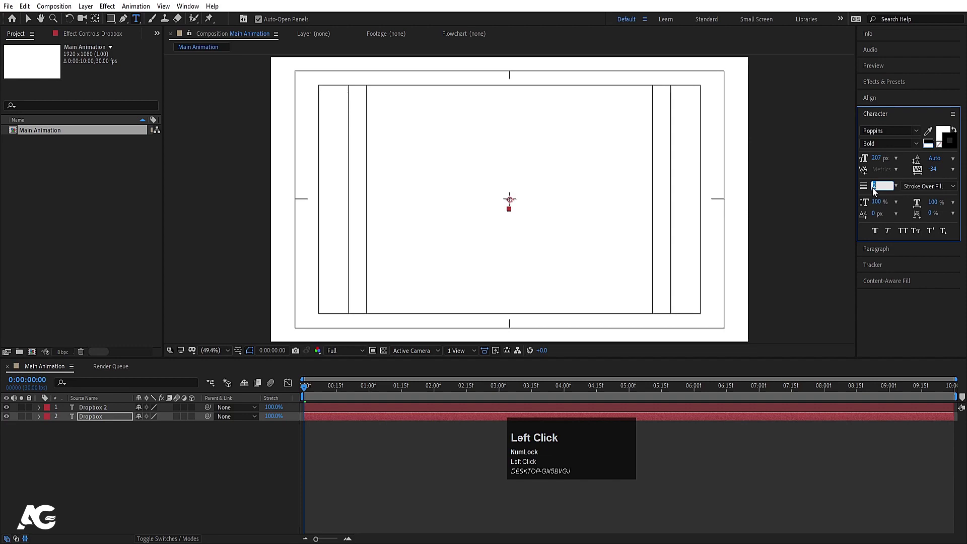
key("Return")
- Set the stroke over fill, adjust the copy's timing and preview both text reveals
left_click(134, 455)
key("Page_Down")
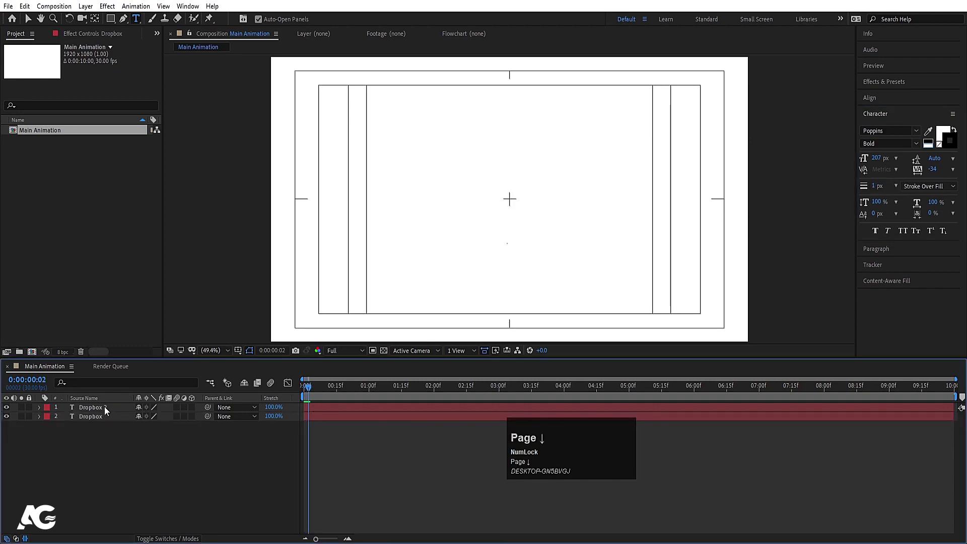
left_click(101, 410)
key("[")
left_click(135, 438)
key("space")
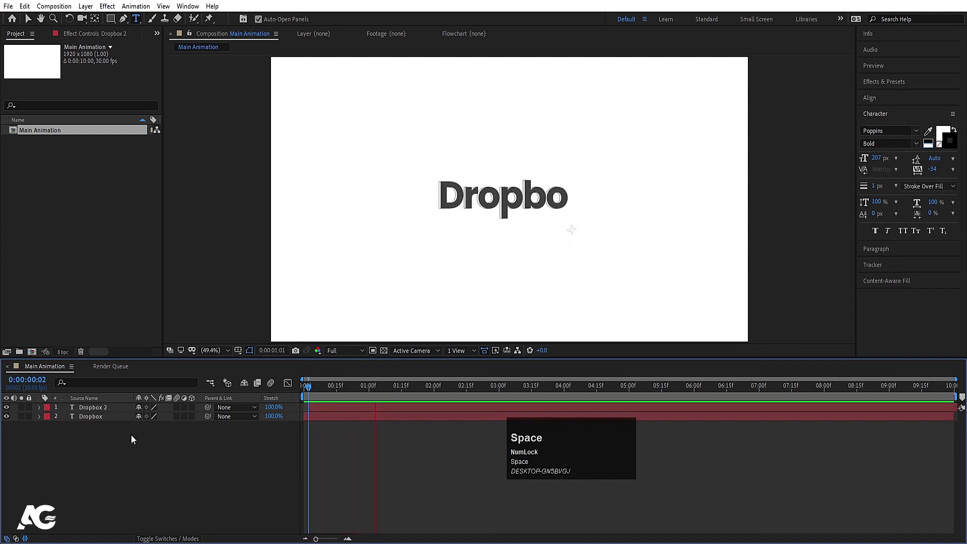
left_click(319, 394)
key("space")
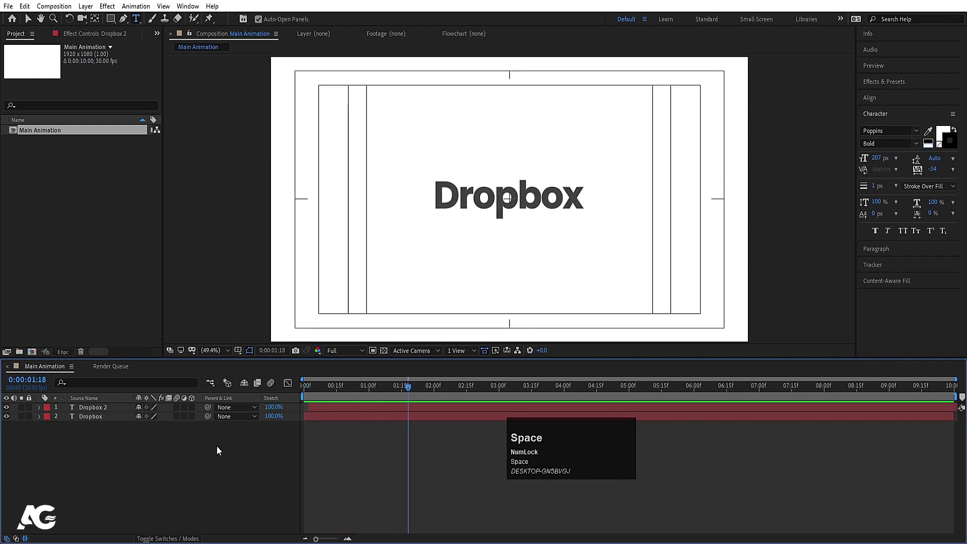
- Hide the text layers and draw a blue square centred in the composition
left_click(128, 468)
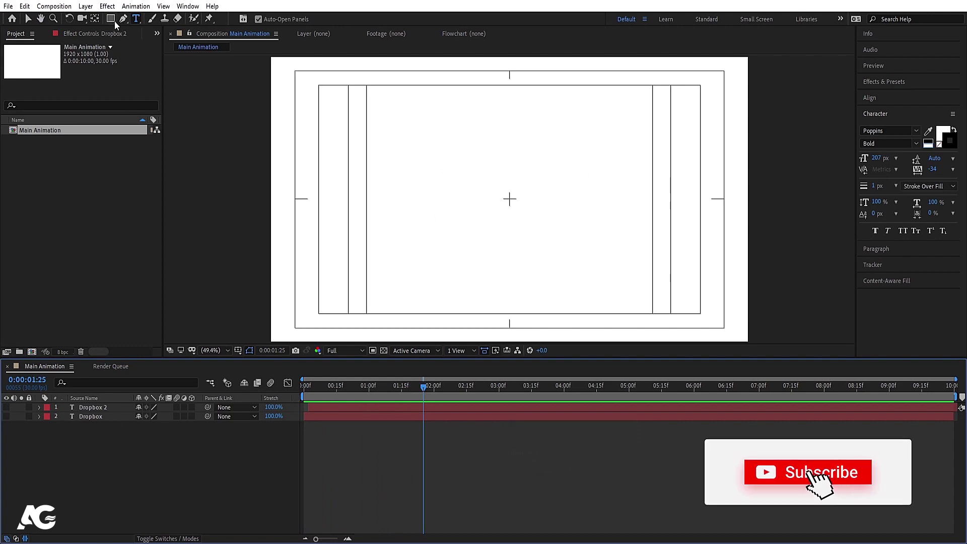
left_click_drag(117, 23, 107, 490)
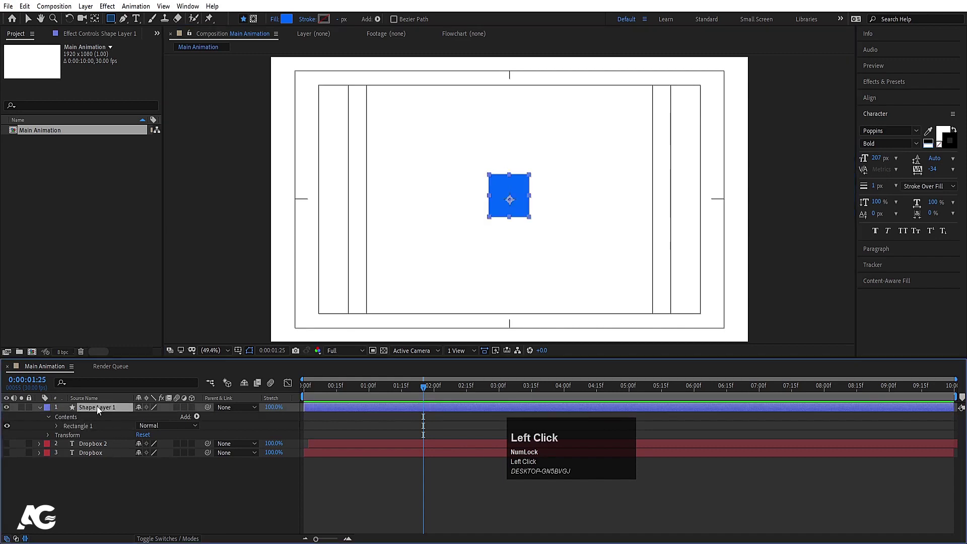
key("ctrl+alt+Home")
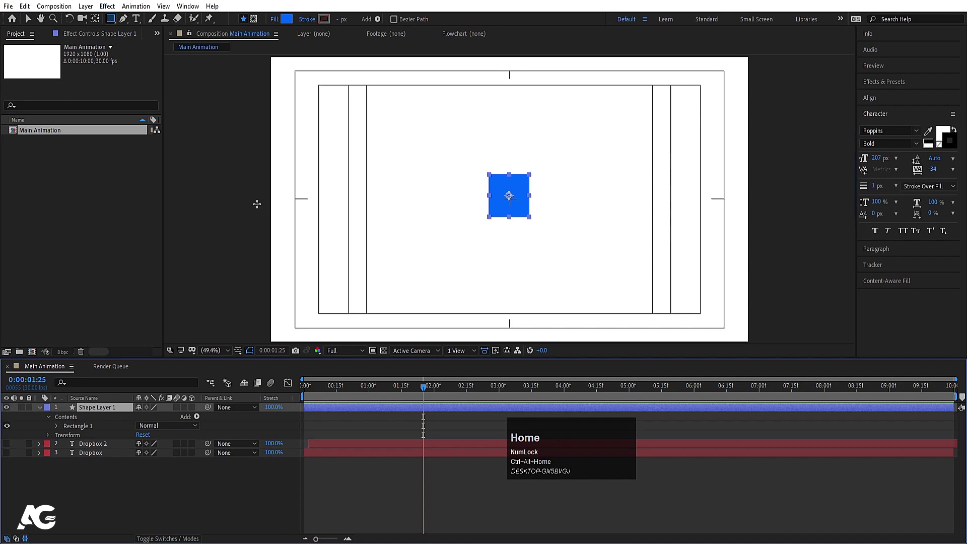
left_click(864, 101)
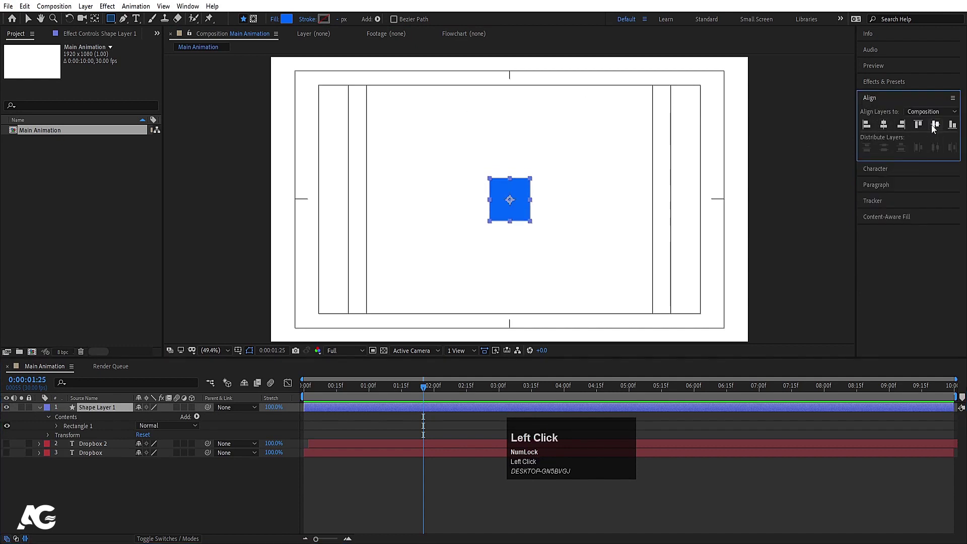
- Duplicate the blue square and zoom the view in on it
key("u")
type("uu")
left_click(100, 411)
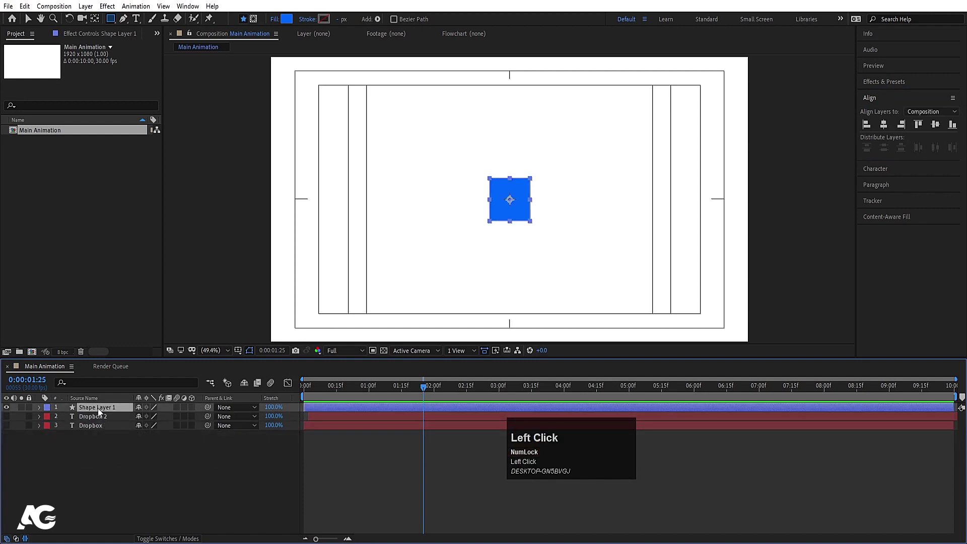
key("ctrl+d")
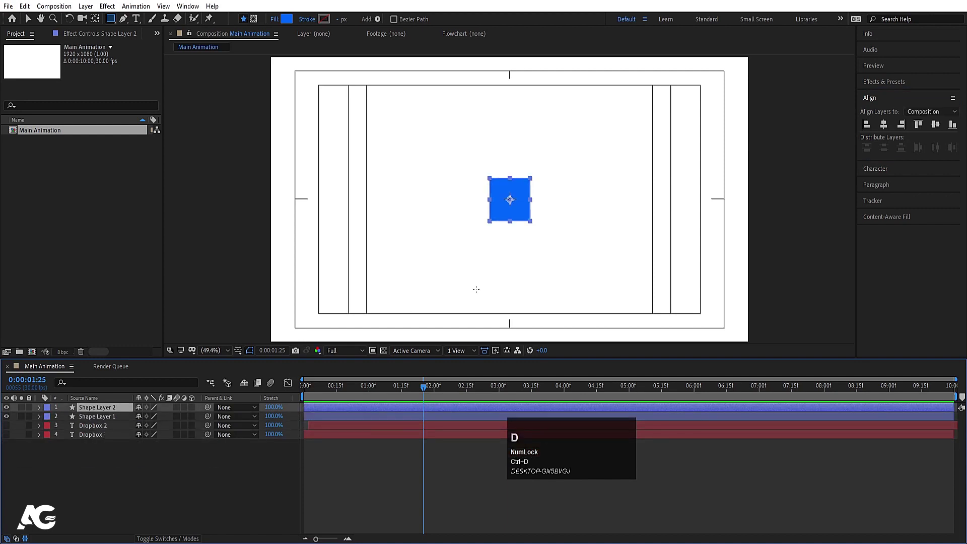
key("v")
scroll("up", 3)
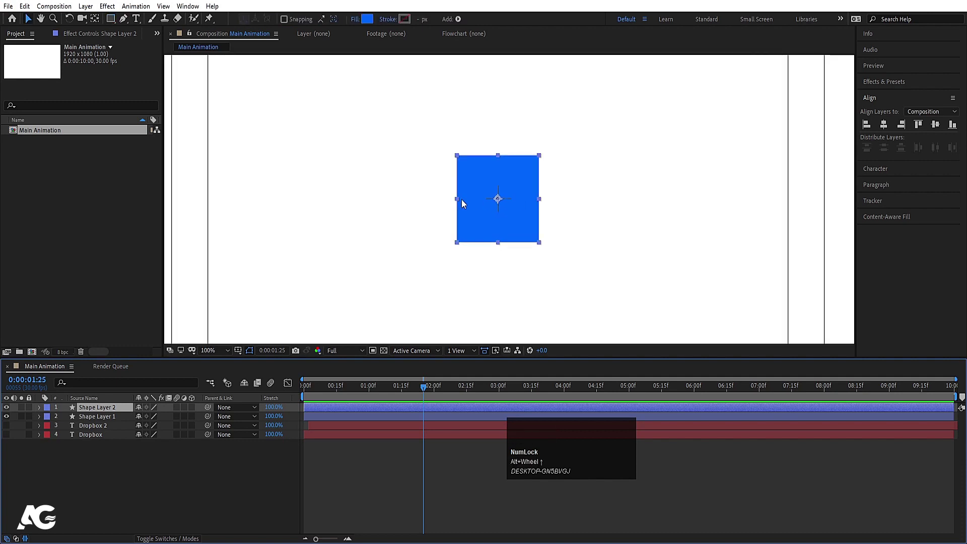
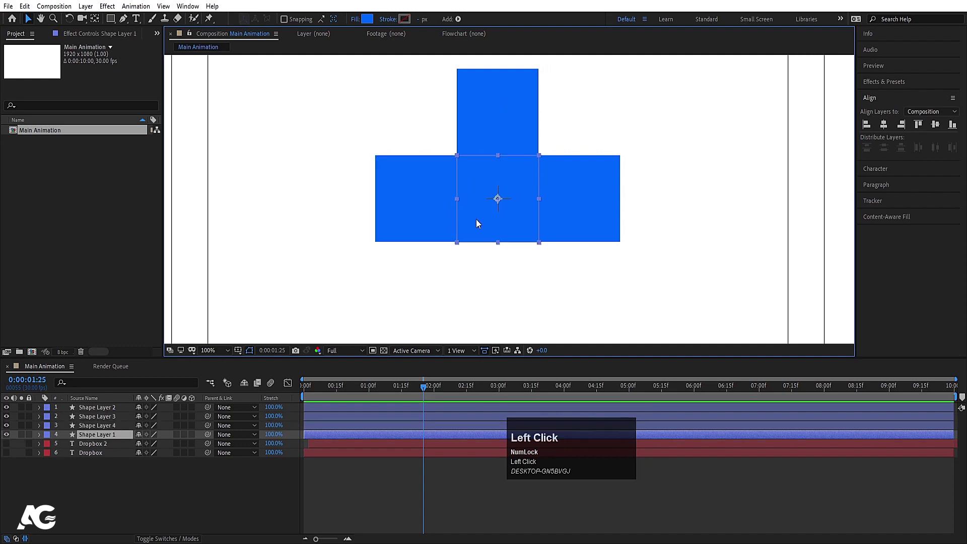
- Duplicate a square and nudge the copy down and right into a diagonal offset
key("ctrl+d")
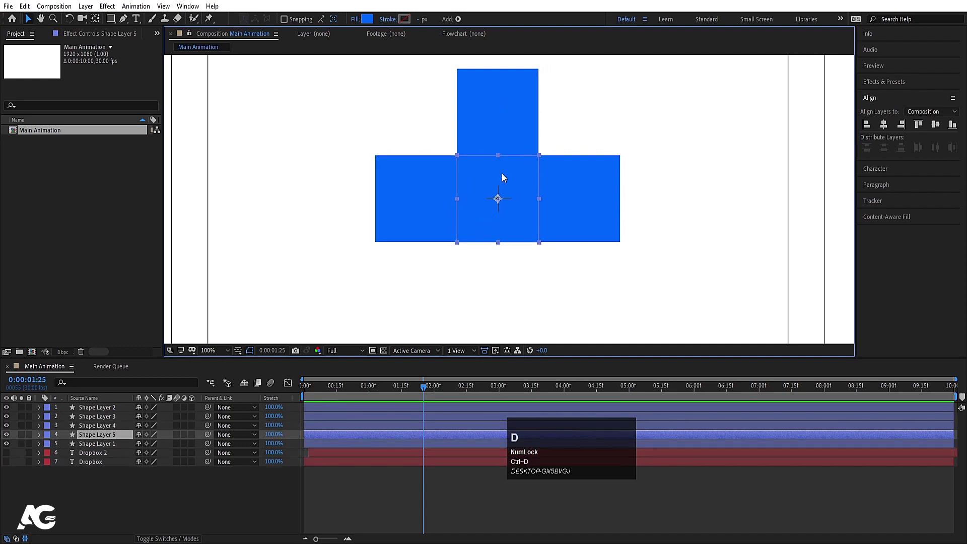
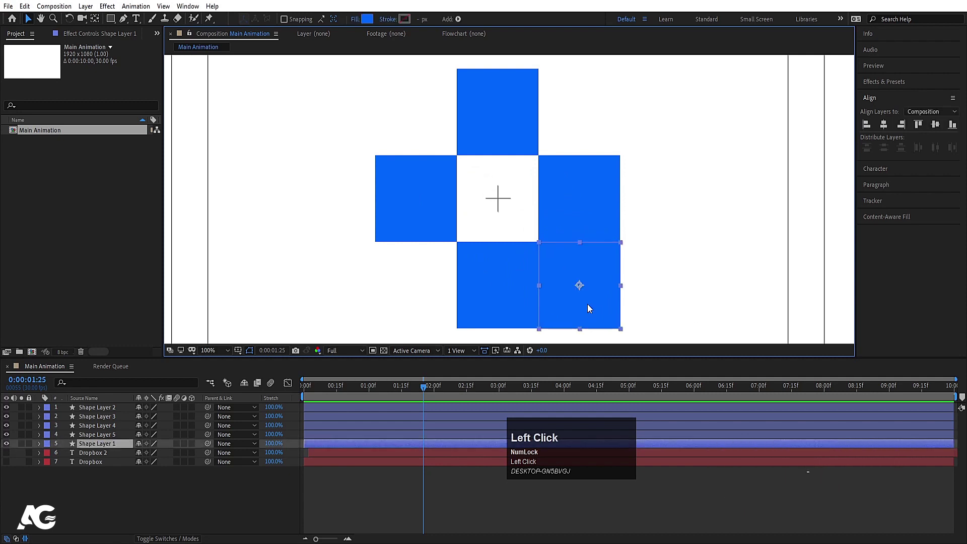
key("Right")
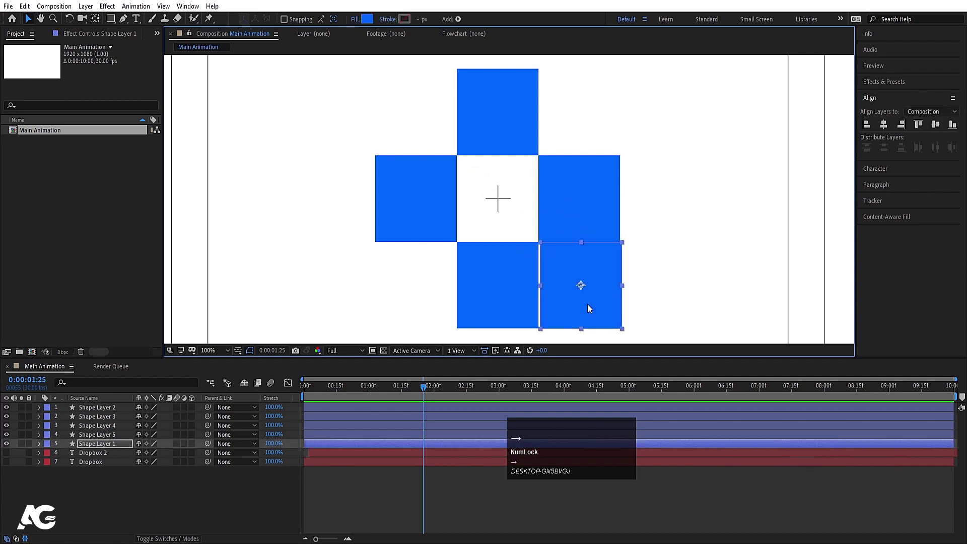
key("Down")
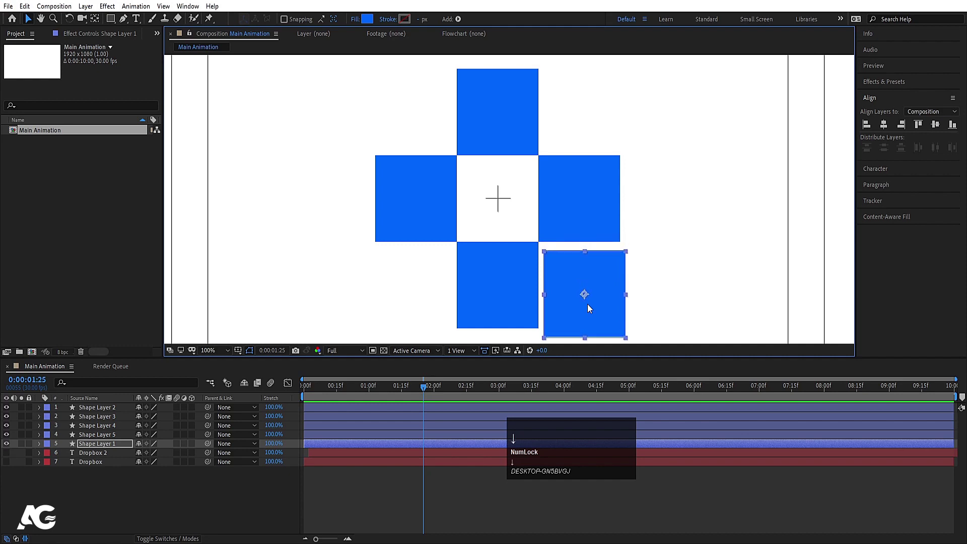
key("Right")
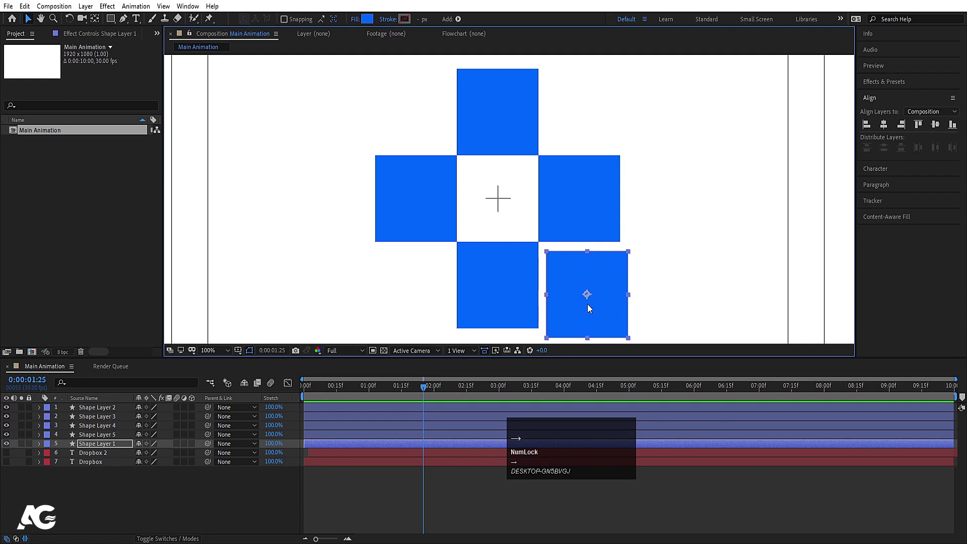
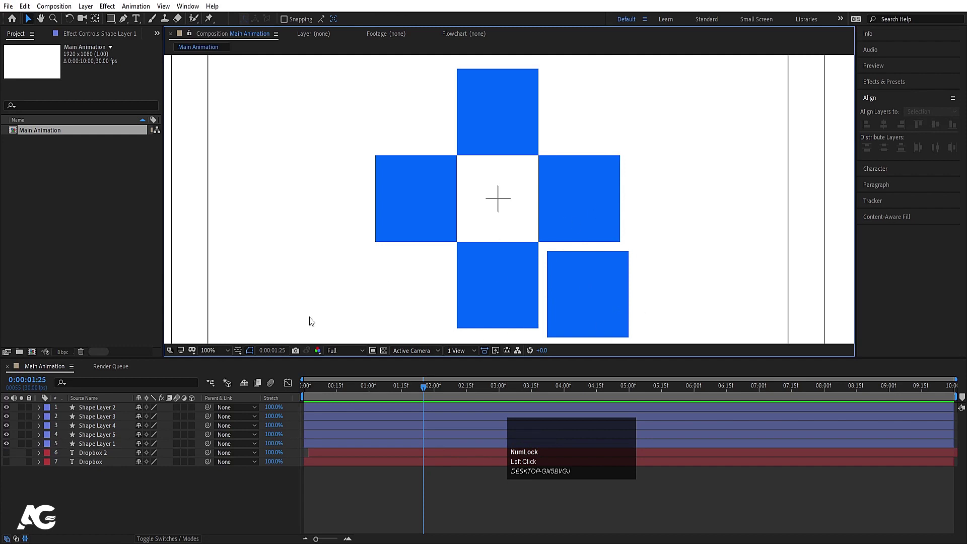
- Zoom onto the squares and move their anchor points to the inner edges facing the centre
left_click(220, 347)
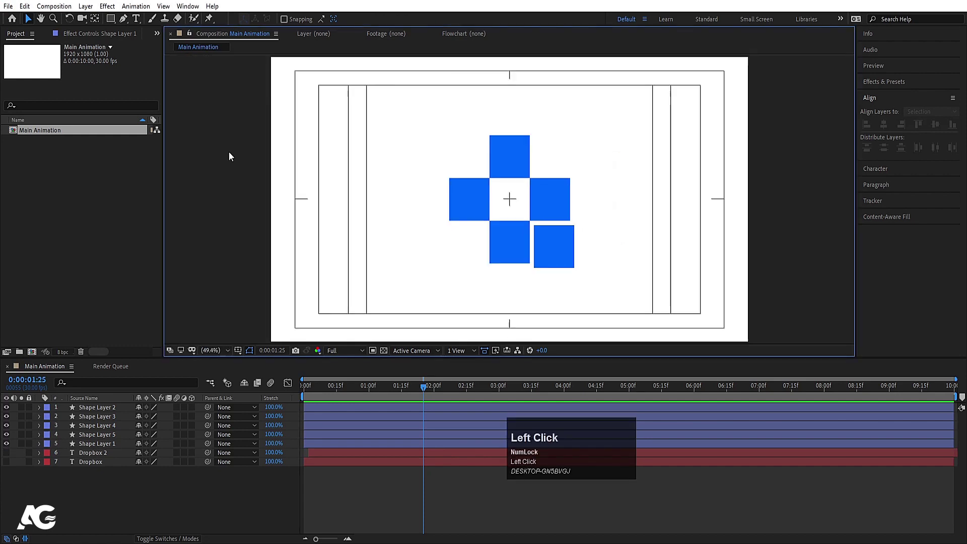
scroll("up", 3)
left_click(540, 187)
key("y")
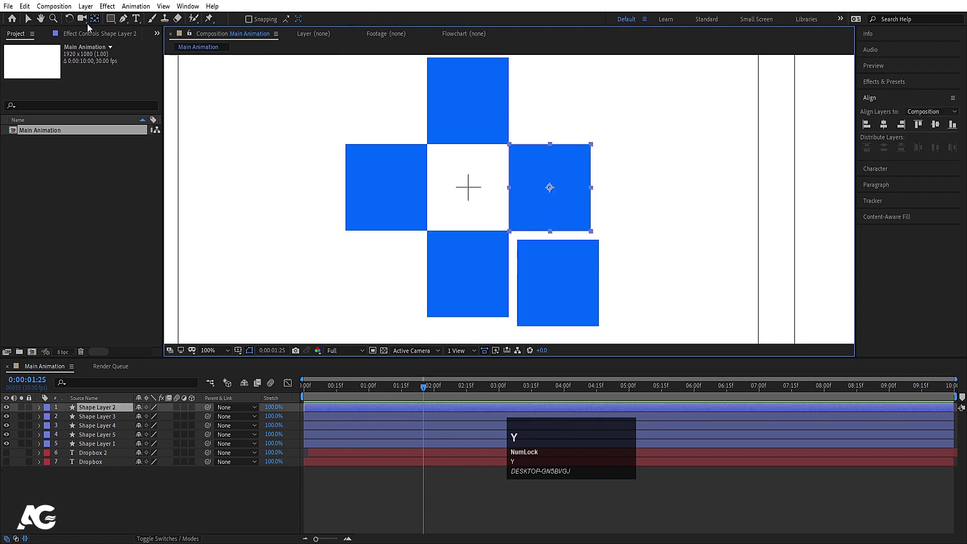
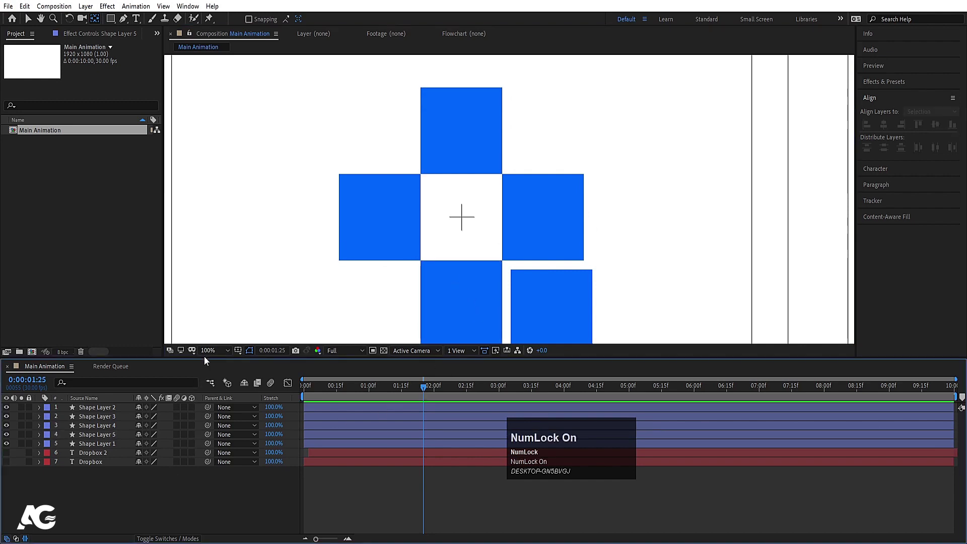
left_click(207, 358)
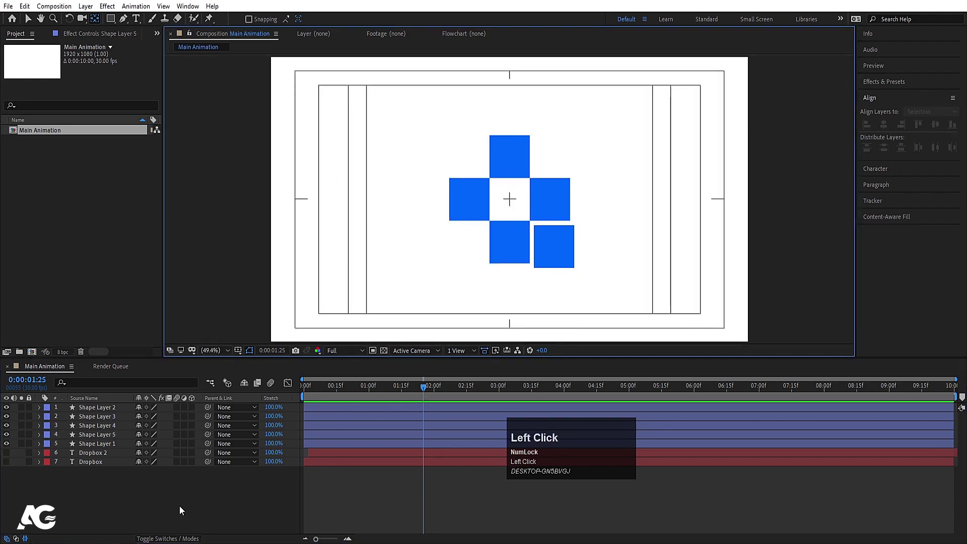
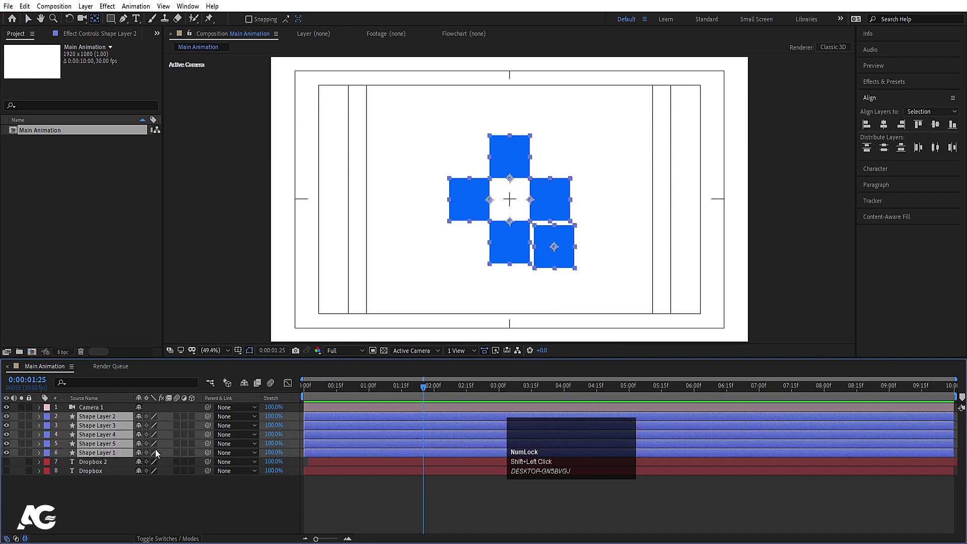
- Deselect the shape layers after adding the camera
left_click(194, 460)
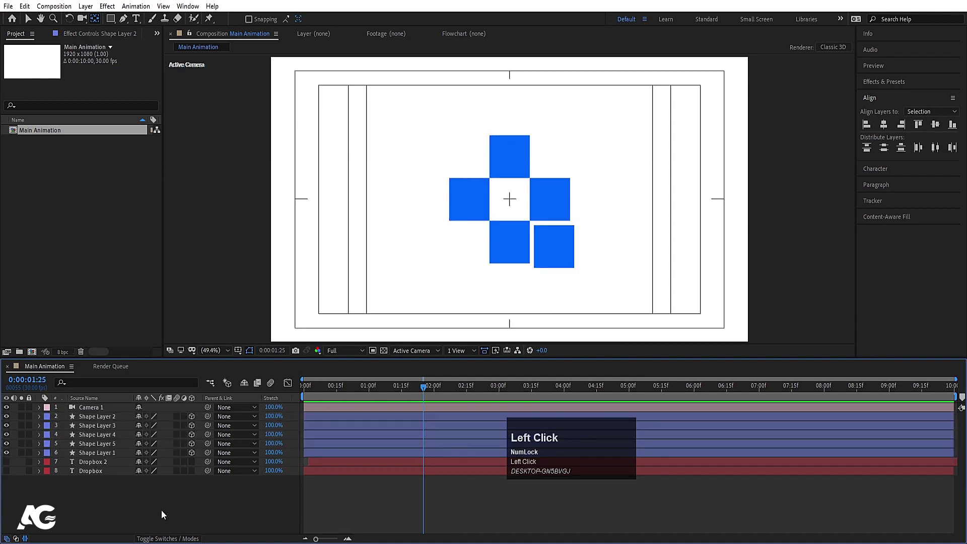
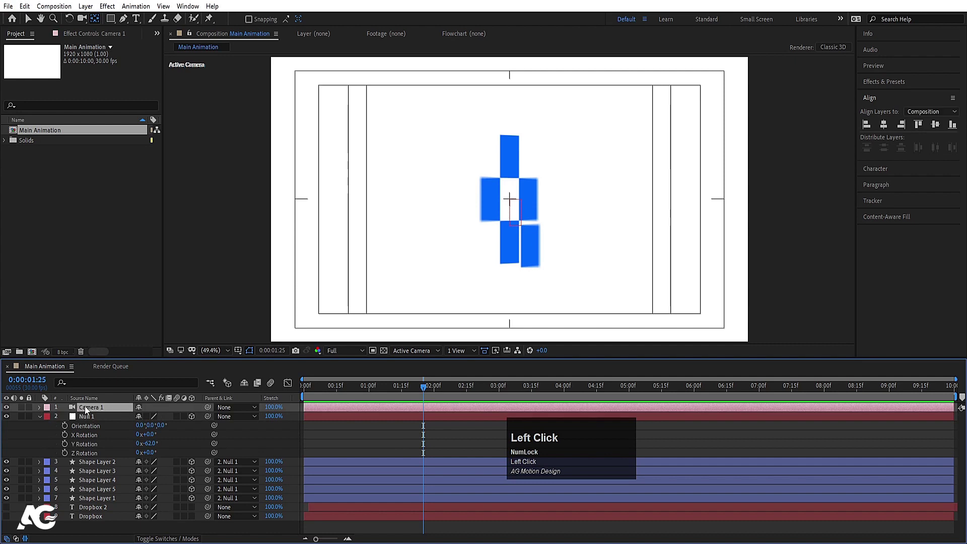
- Turn off depth of field on Camera 1 and collapse its properties
key("a")
type("aa")
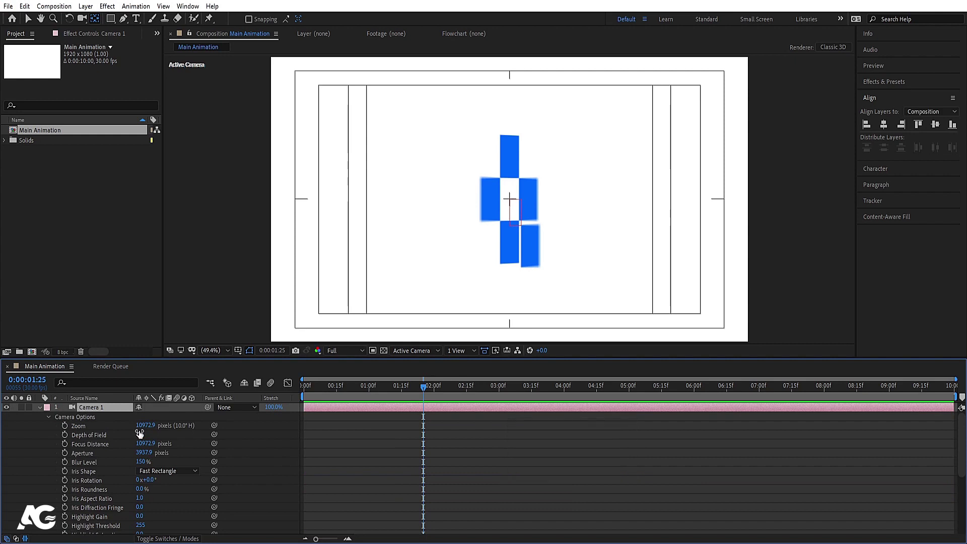
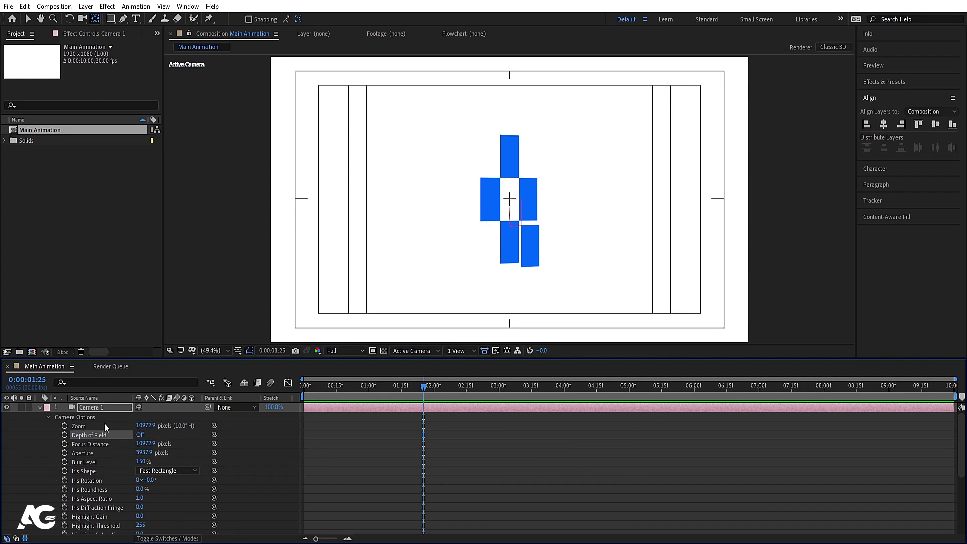
left_click(45, 408)
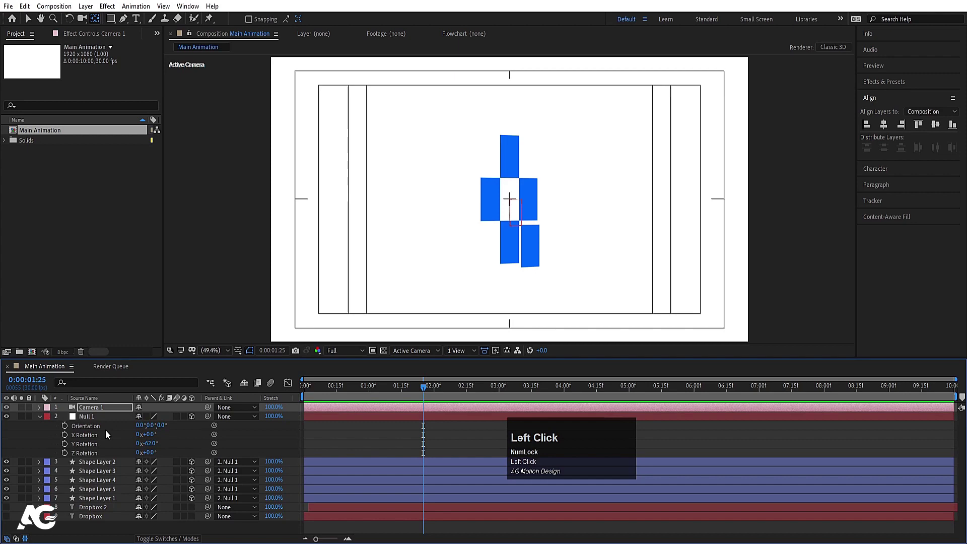
- Rotate Null 1 so the squares shift in perspective toward the diamond logo
left_click(85, 415)
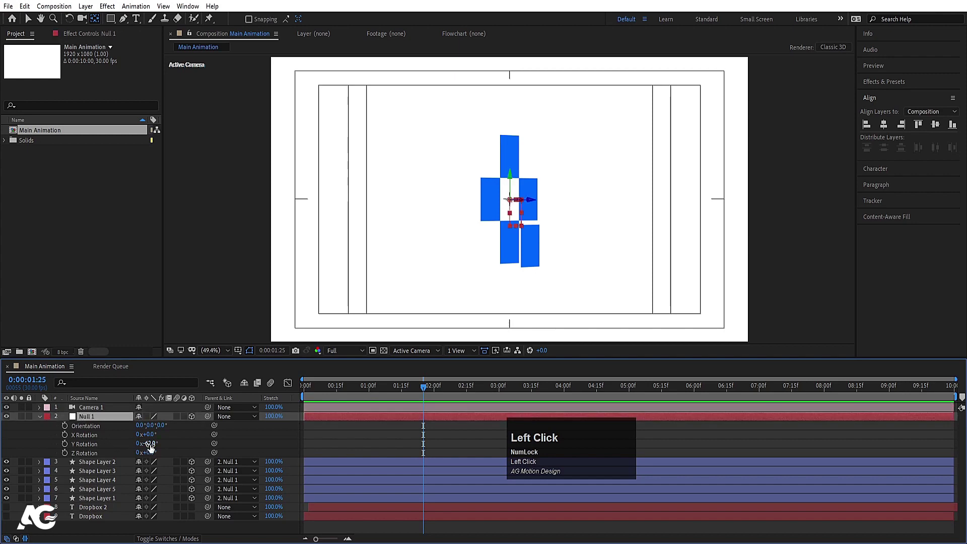
key("-")
key("Return")
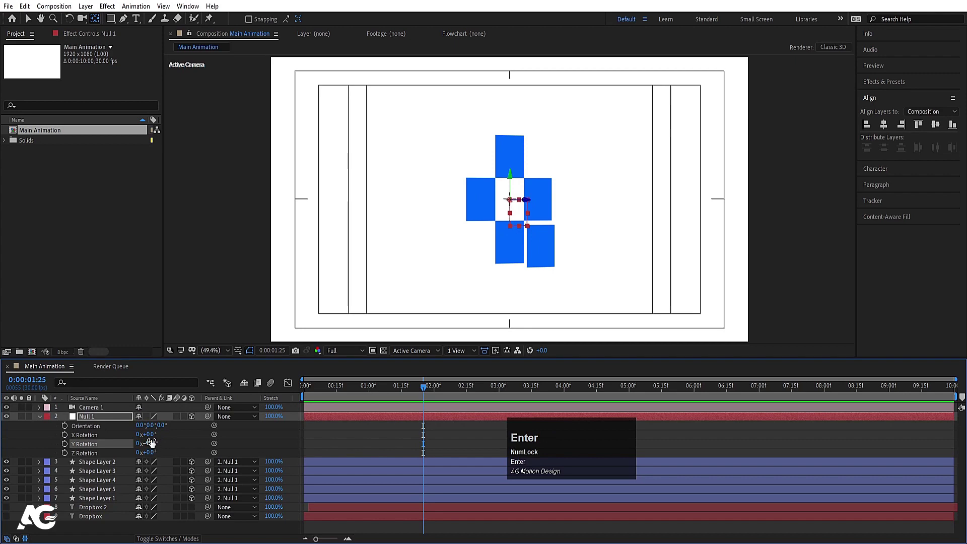
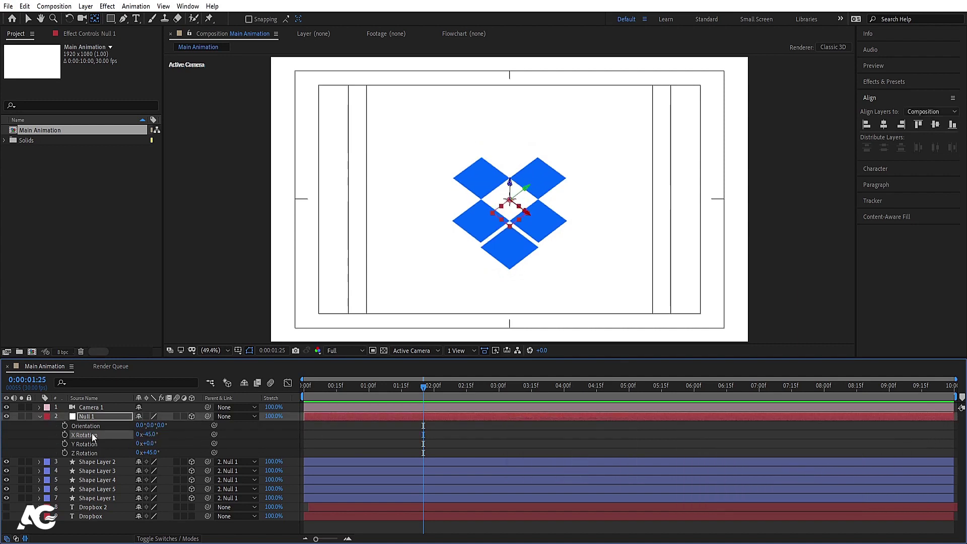
- Adjust Null 1's rotation so the diamond logo shows at fuller height
left_click(97, 457)
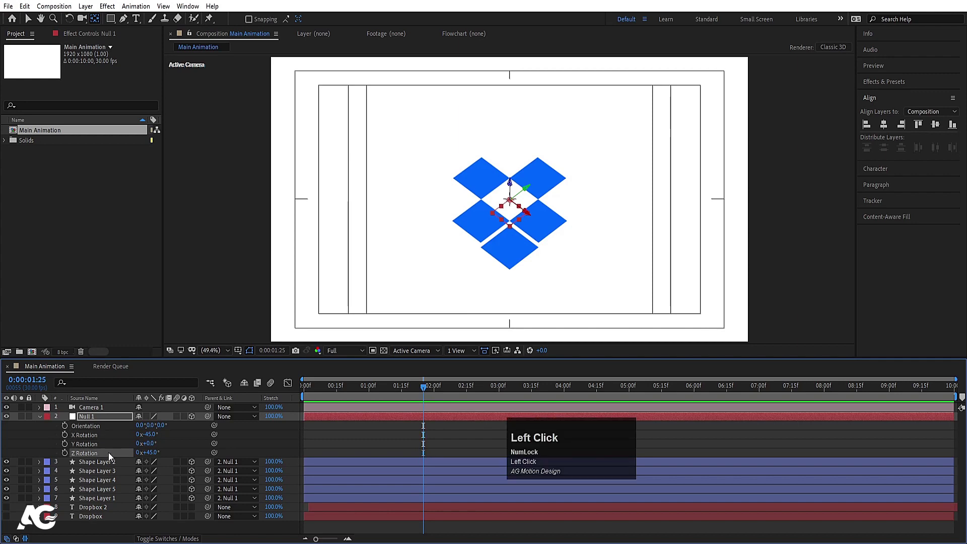
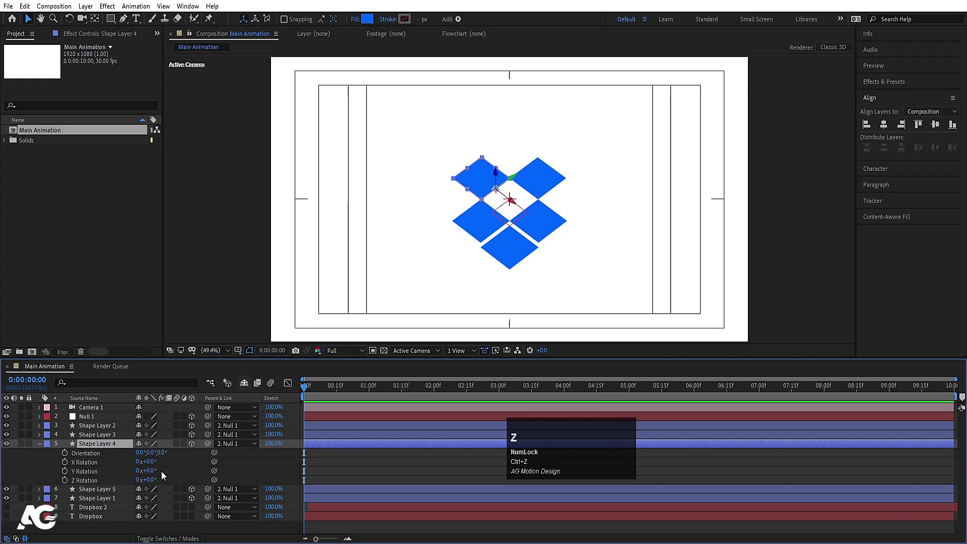
- Enable Y Rotation keyframes on the upper diamond shape layers at the first frame
left_click(106, 429)
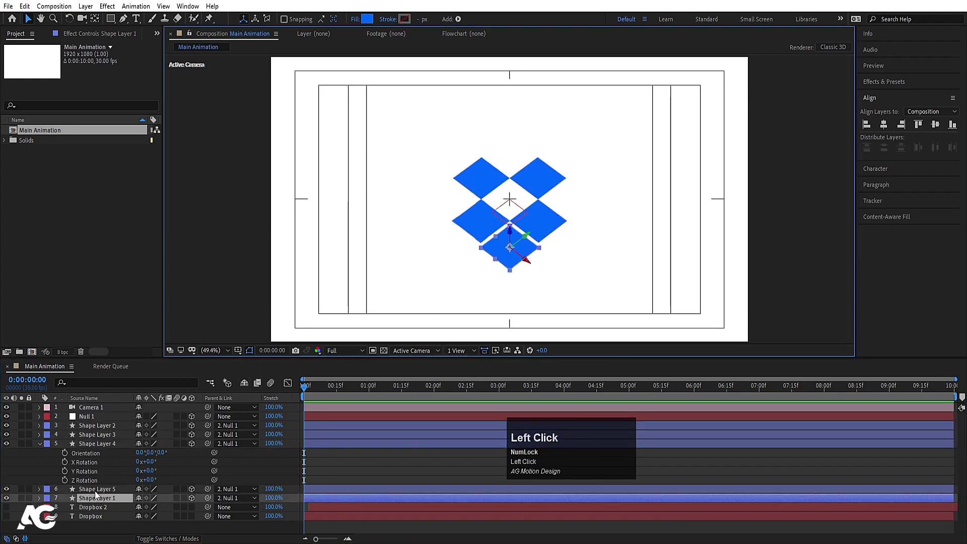
left_click(96, 495)
key("r")
scroll("up", 3)
left_click(195, 458)
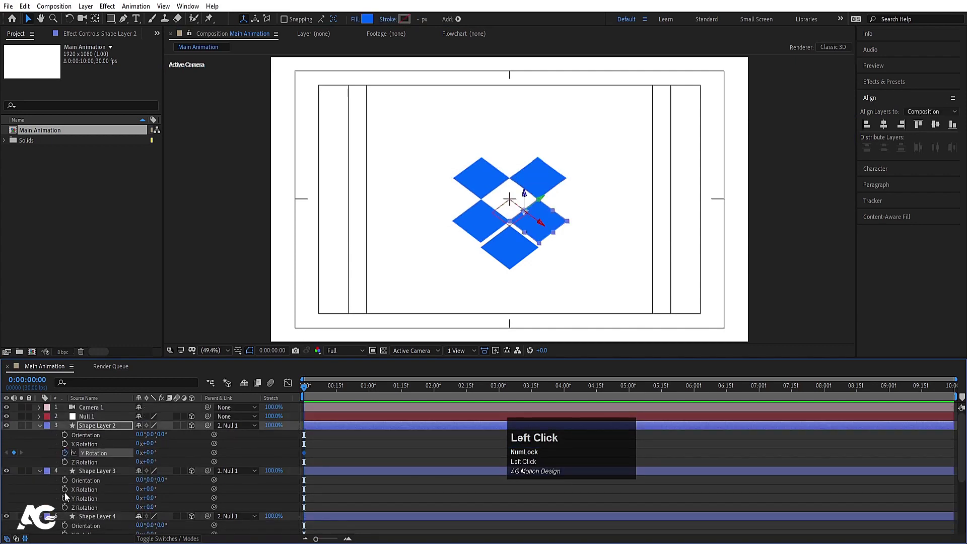
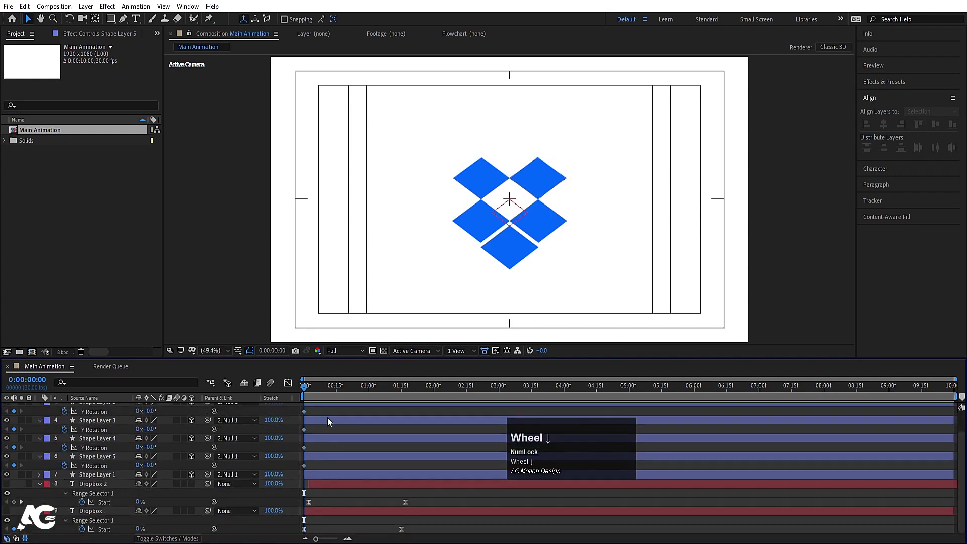
- Fold the top-left diamond edge-on at 0:00 and view the logo without overlays
left_click(45, 487)
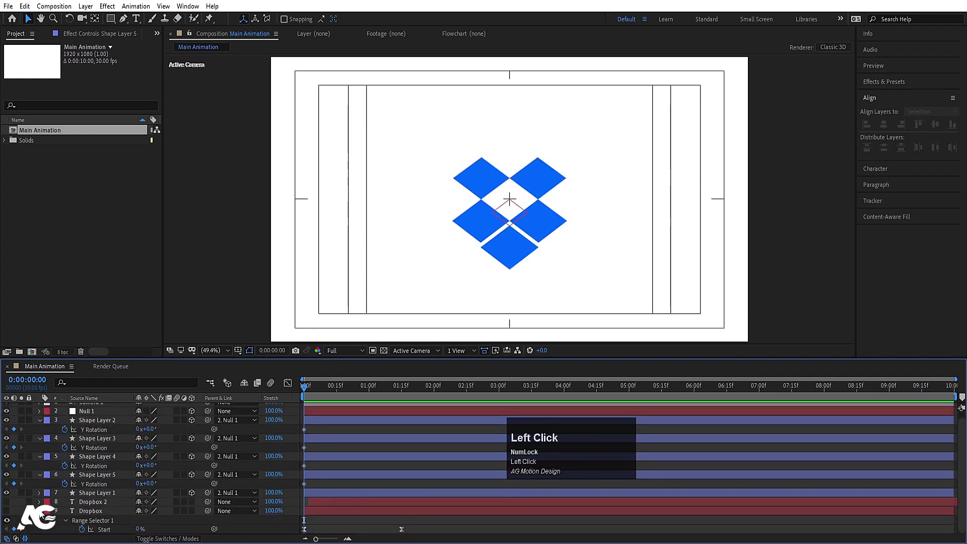
key("space")
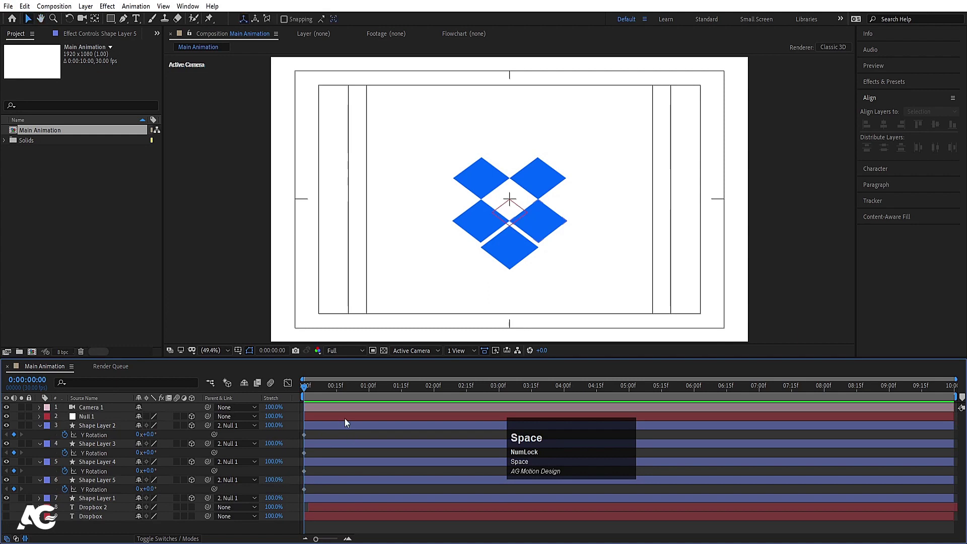
left_click(310, 395)
key("space")
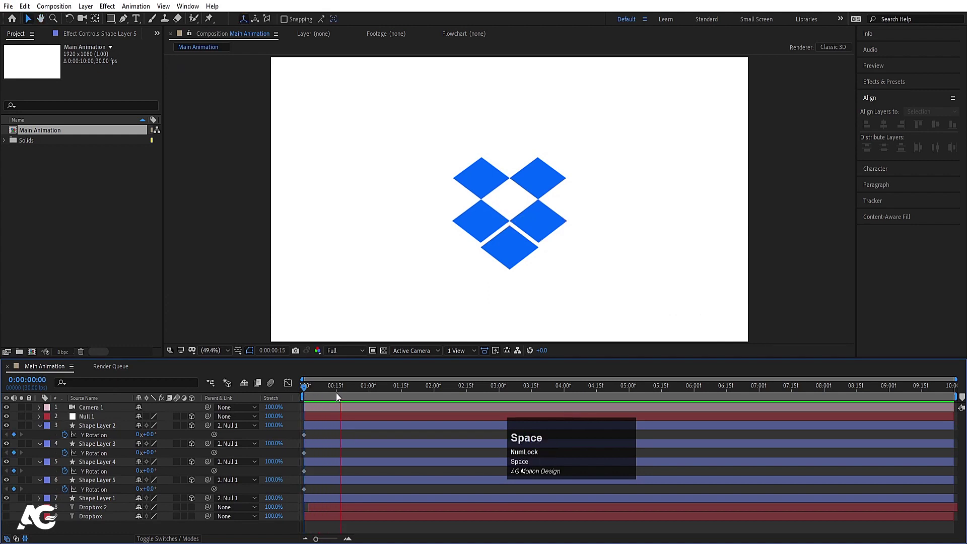
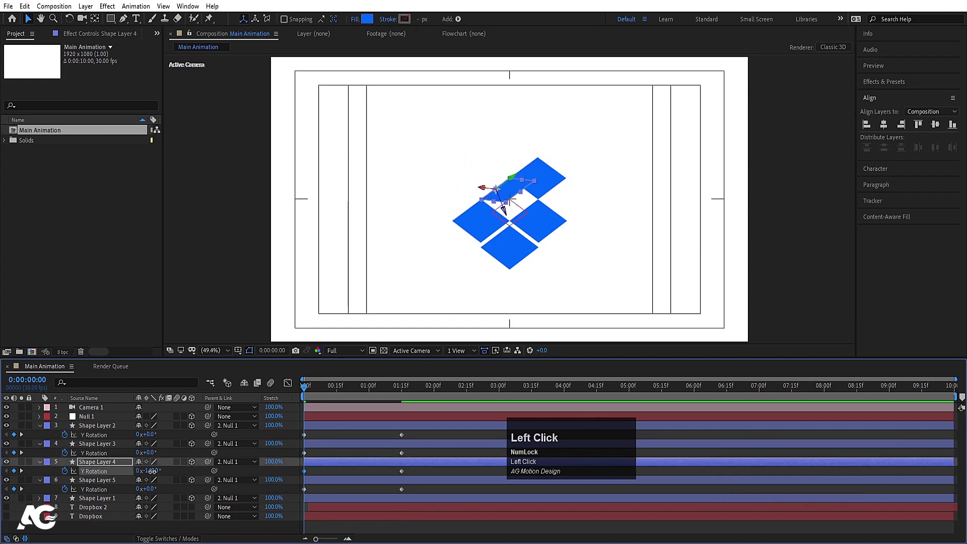
- Rotate the top-right diamond around its edge at the start, undoing a wrong turn
key("-")
key("Return")
left_click(538, 180)
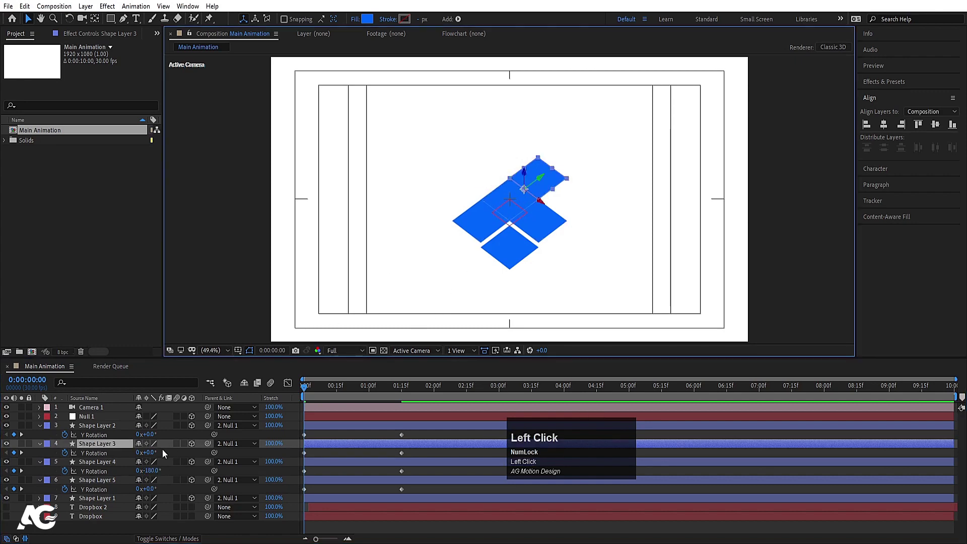
key("-")
left_click_drag(149, 437, 159, 461)
key("ctrl+z")
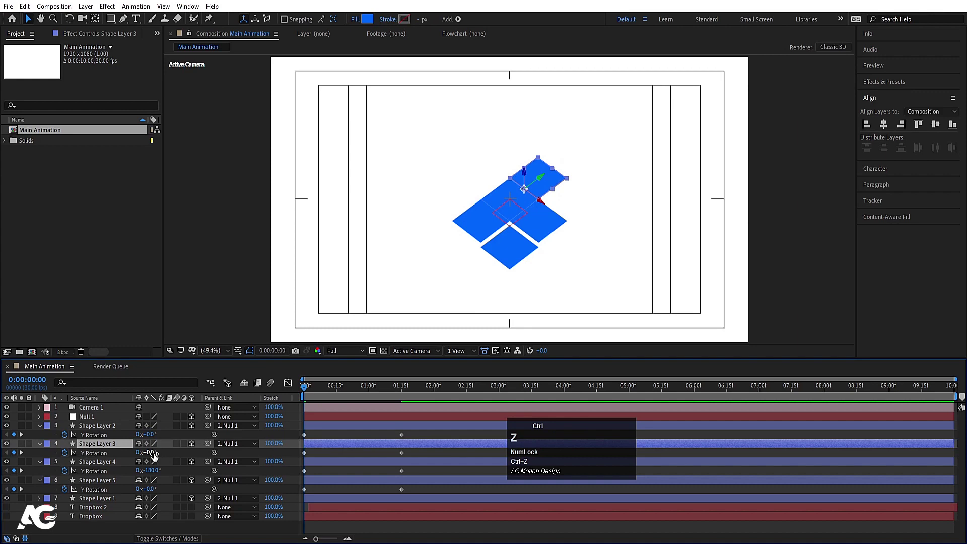
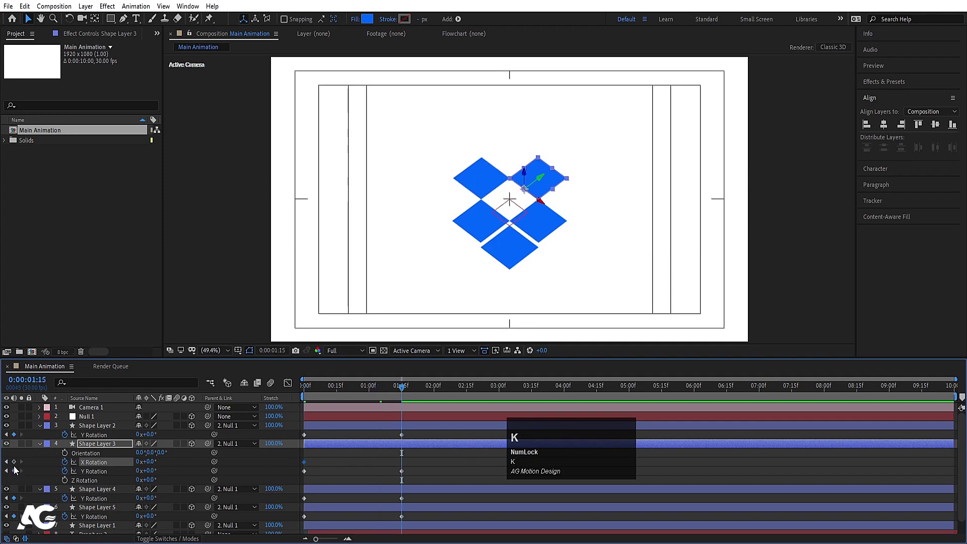
- Keyframe the flap's X and Y Rotation fold-open with eased keyframes, moving to the next flap
left_click(18, 467)
key("j")
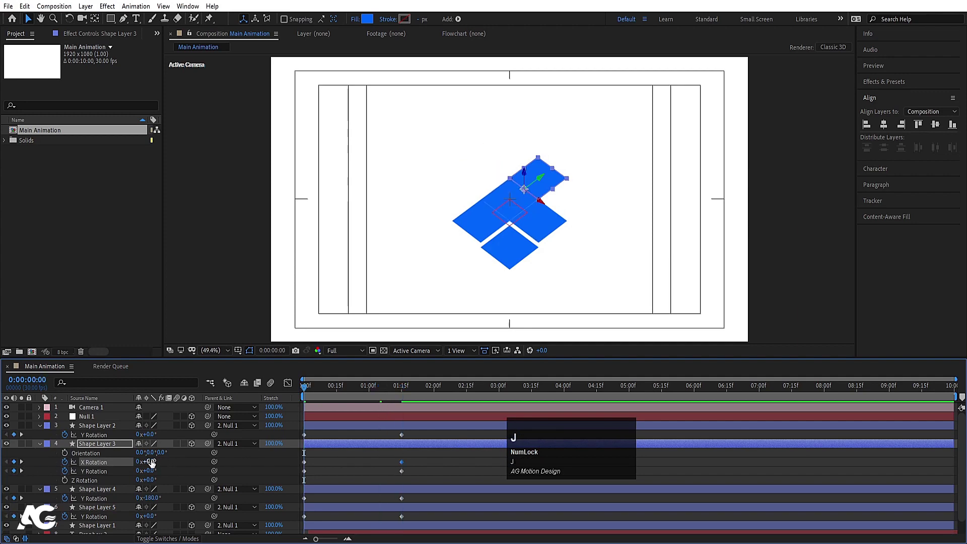
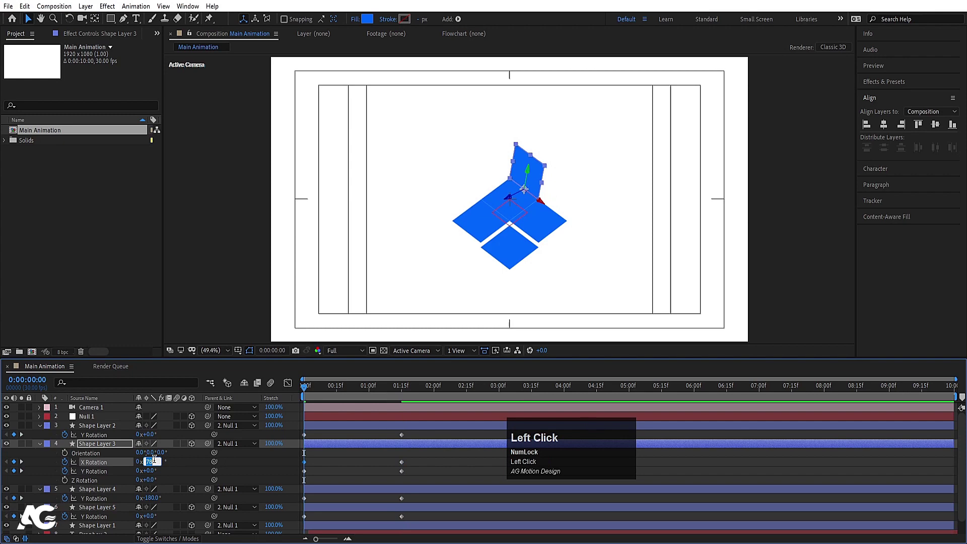
key("Return")
left_click(119, 474)
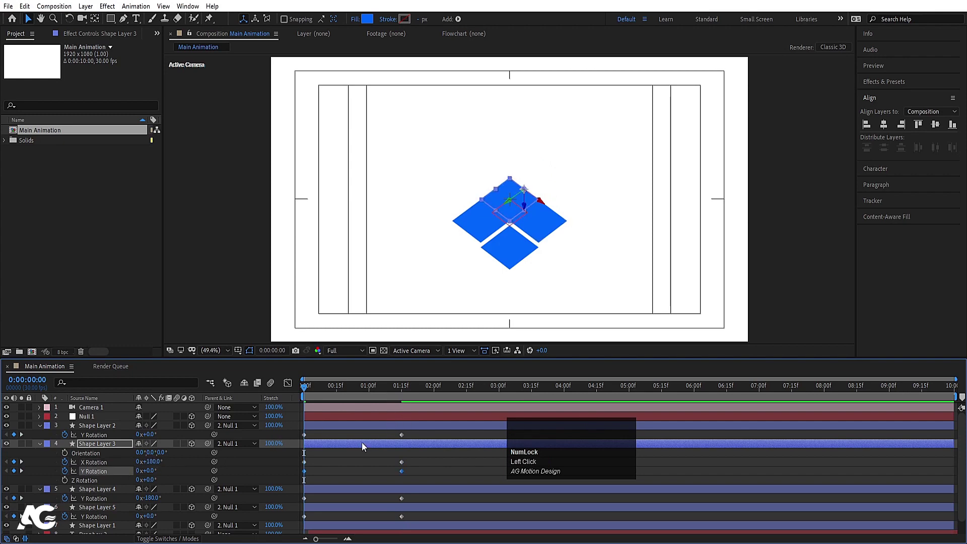
key("F9")
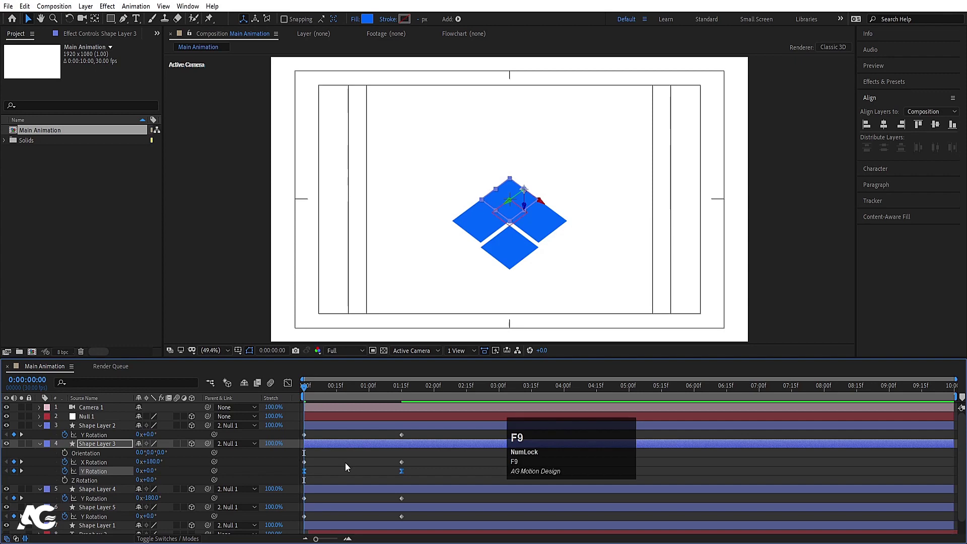
left_click(349, 465)
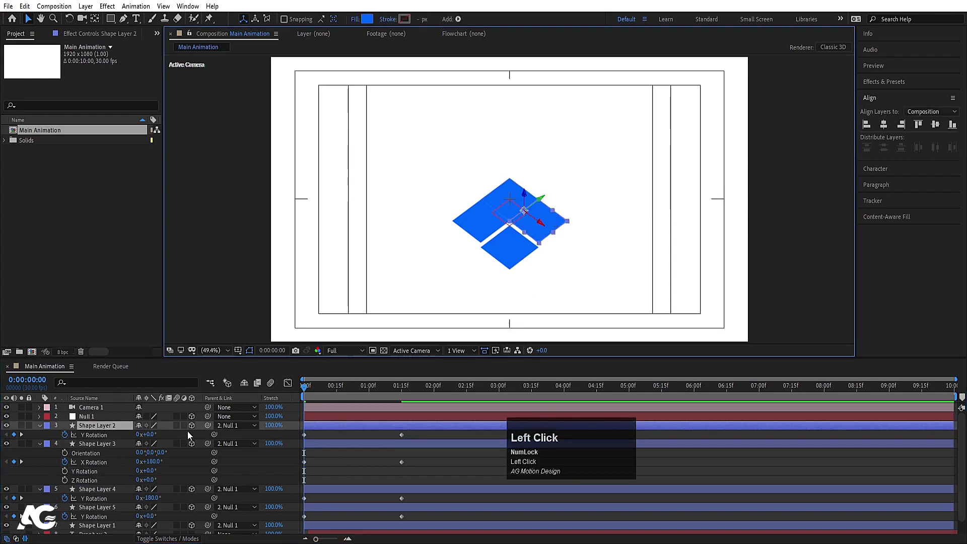
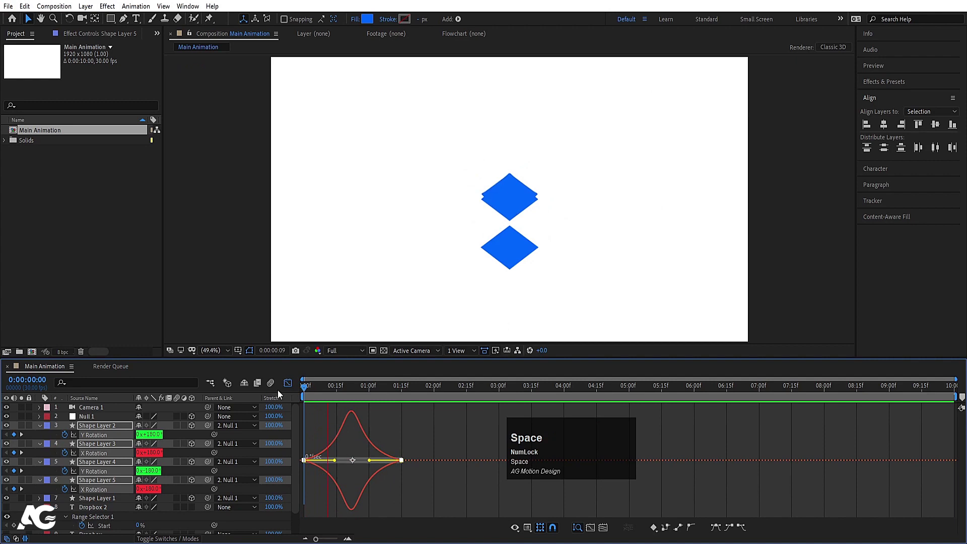
- Scrub the folding flaps, collapse layer properties and delete the Null 1 layer
left_click_drag(293, 386, 322, 439)
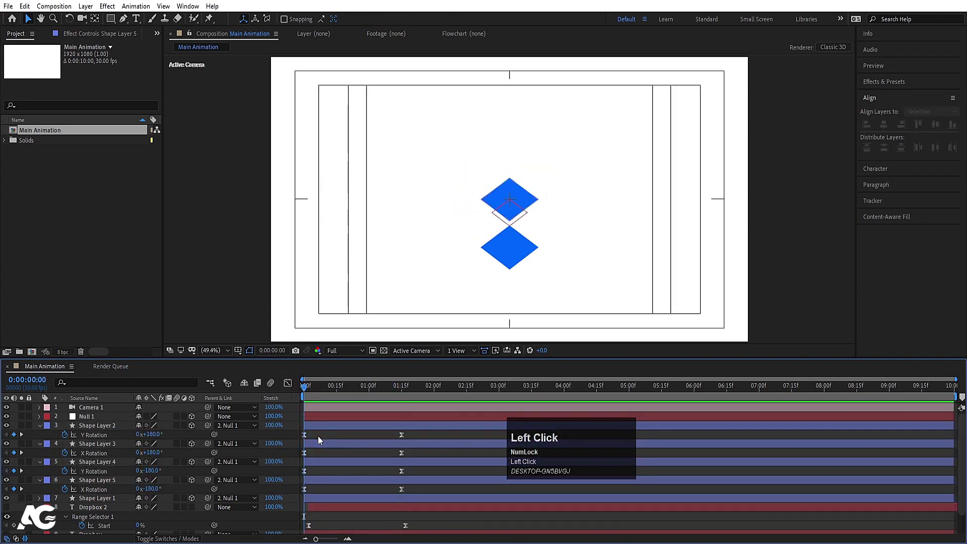
key("u")
left_click(107, 462)
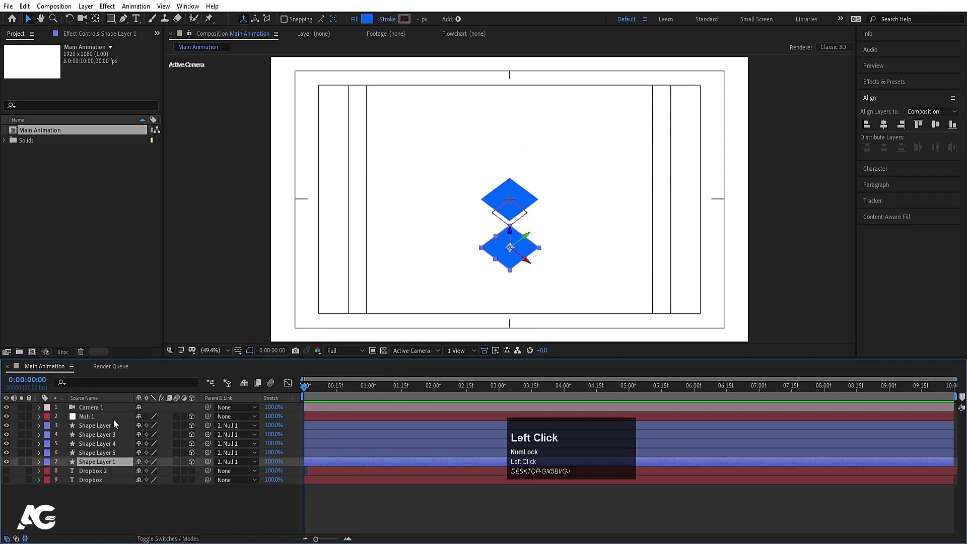
left_click(115, 422)
key("s")
left_click_drag(154, 430, 102, 418)
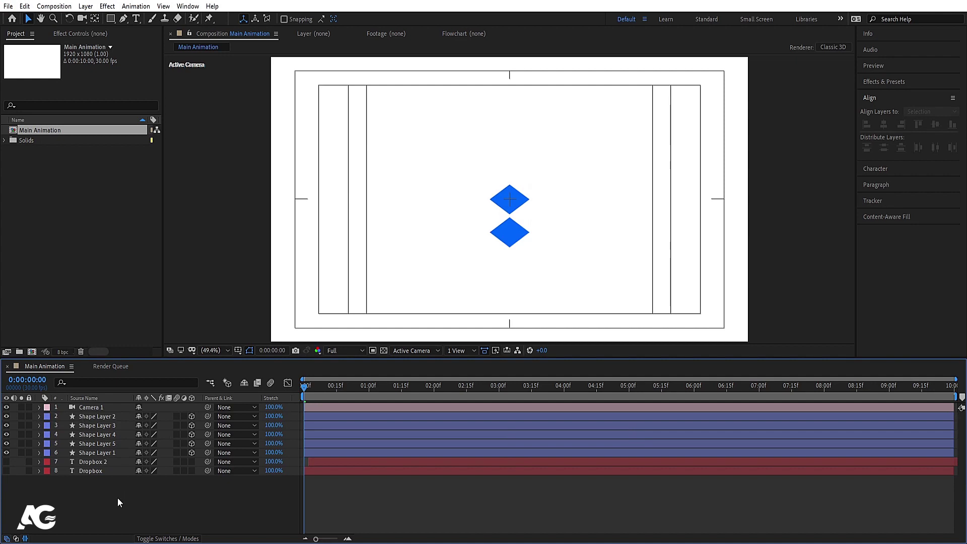
- Add a new null object and rename it 'position'
right_click(106, 502)
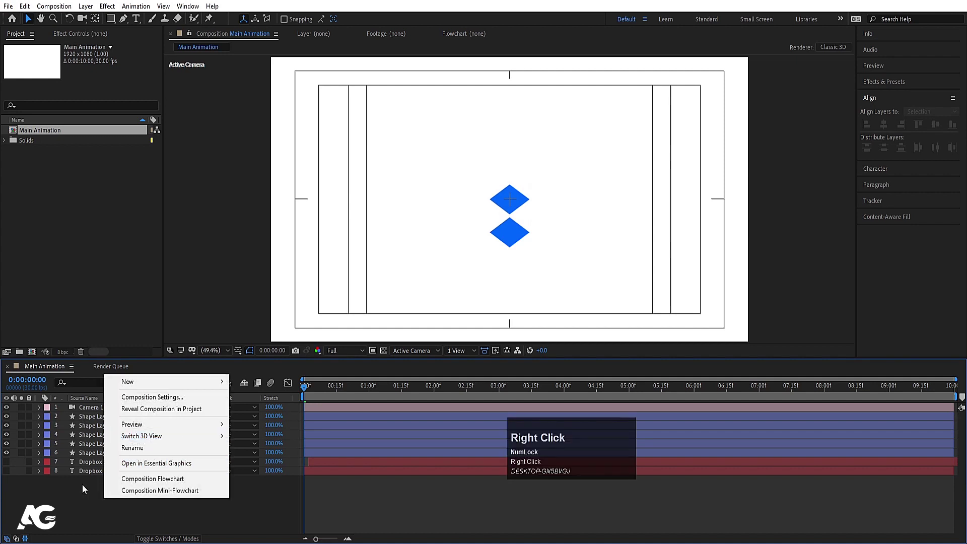
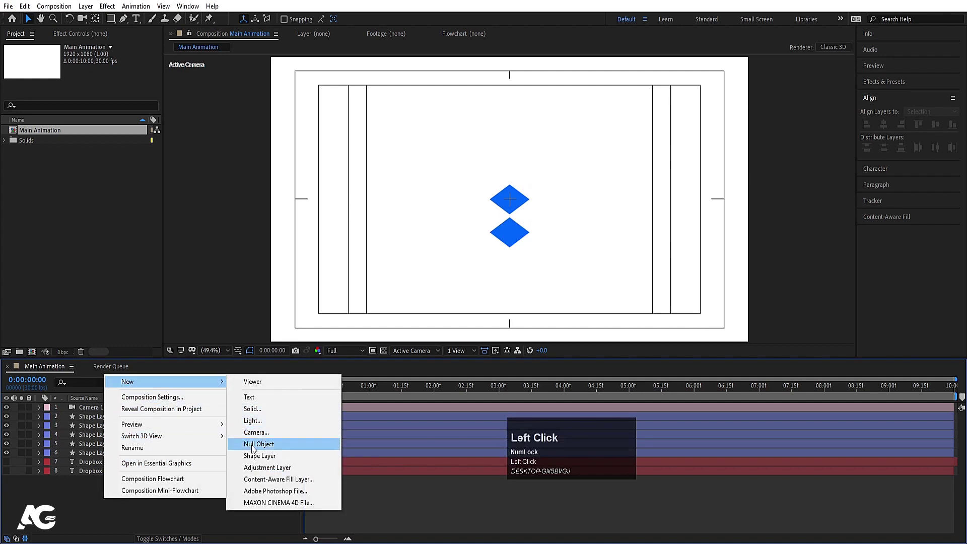
key("Return")
type("posti")
type("on")
key("Left")
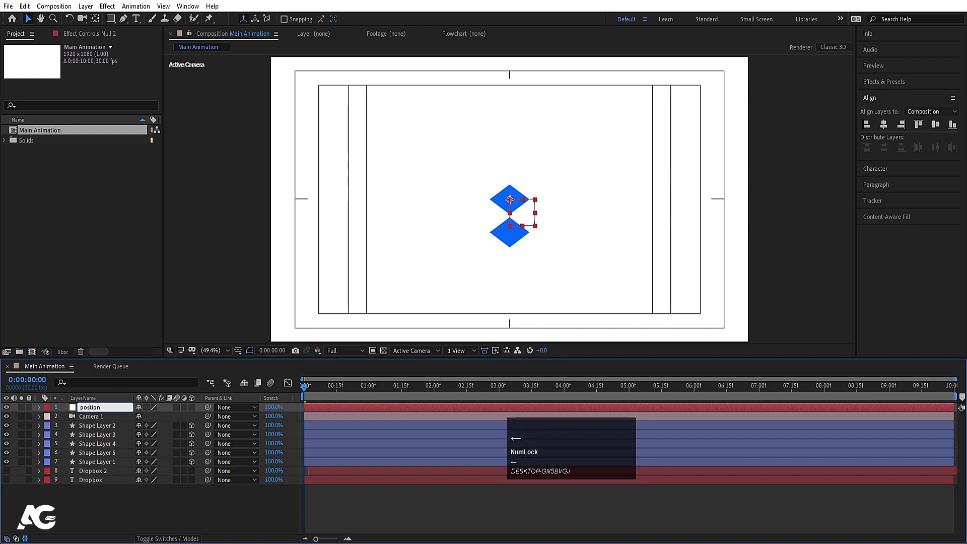
type("i")
key("Return")
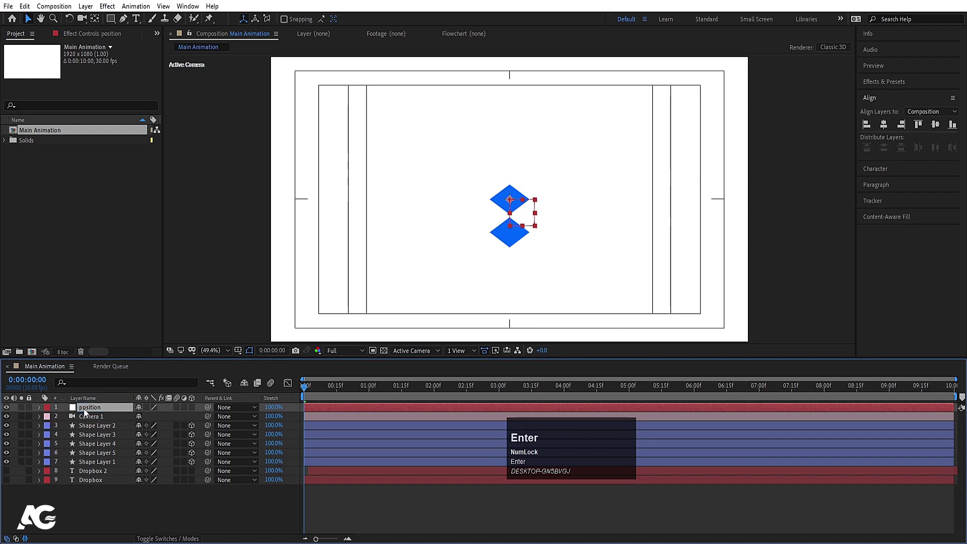
- Parent the diamond shape layers to the position null
left_click(105, 464)
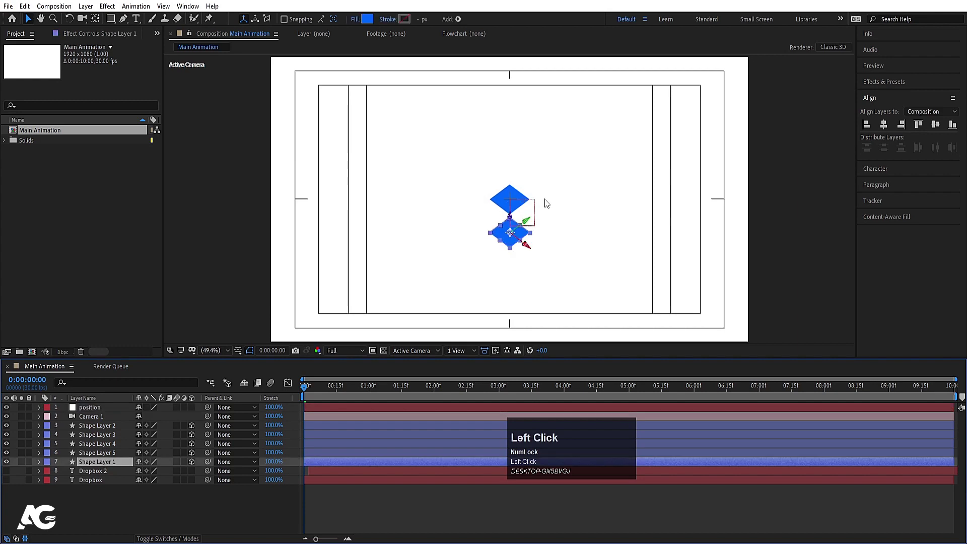
left_click(109, 412)
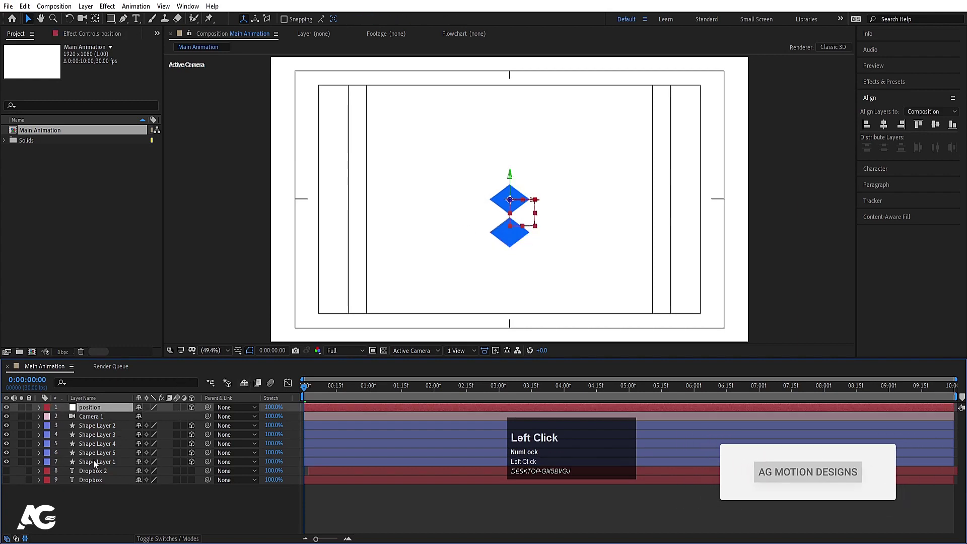
left_click(92, 429)
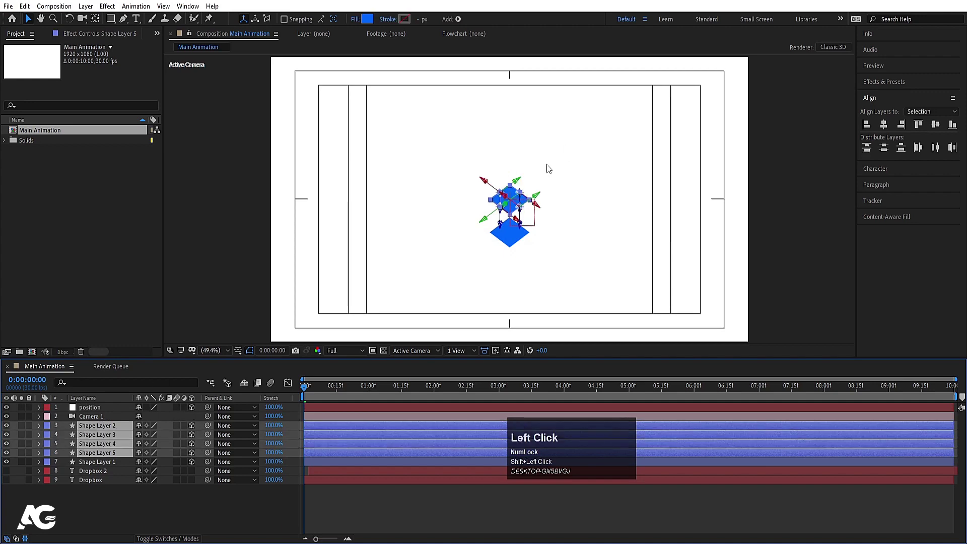
left_click_drag(216, 429, 102, 412)
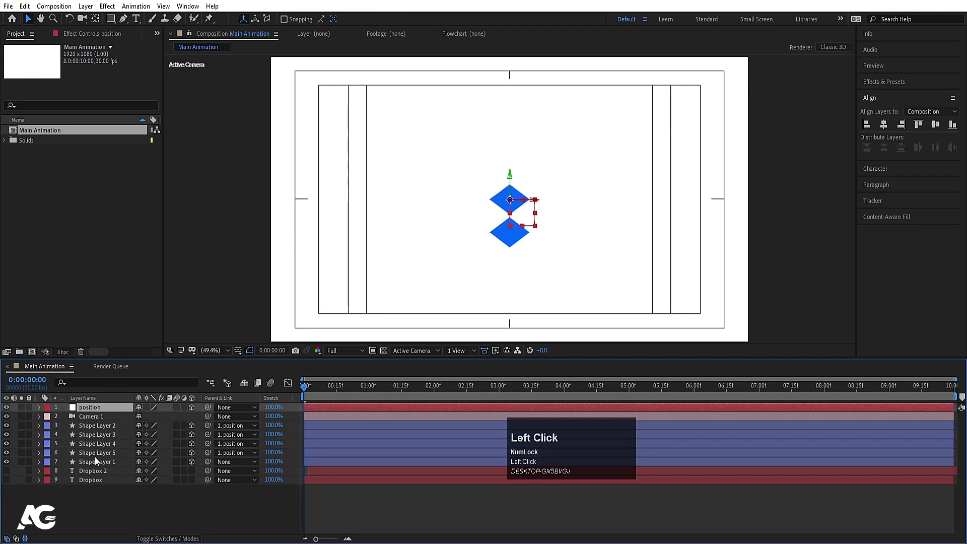
- Undo an accidental null rotation and isolate the position null's Position property
left_click(96, 465)
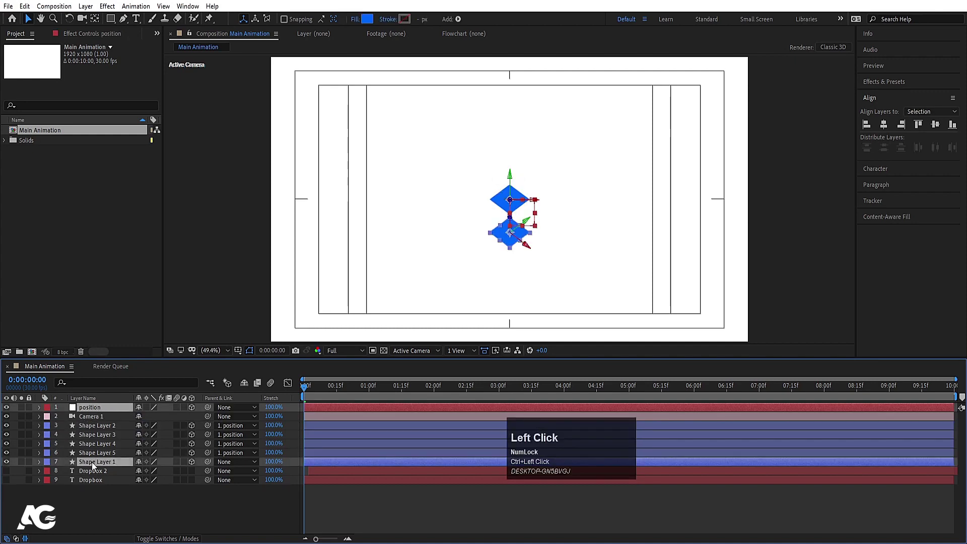
key("p")
left_click(67, 423)
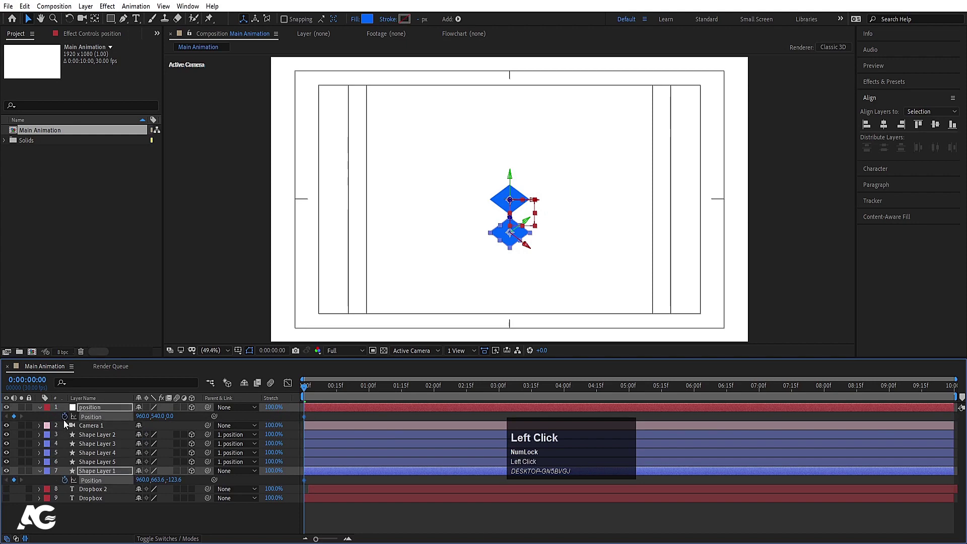
key("r")
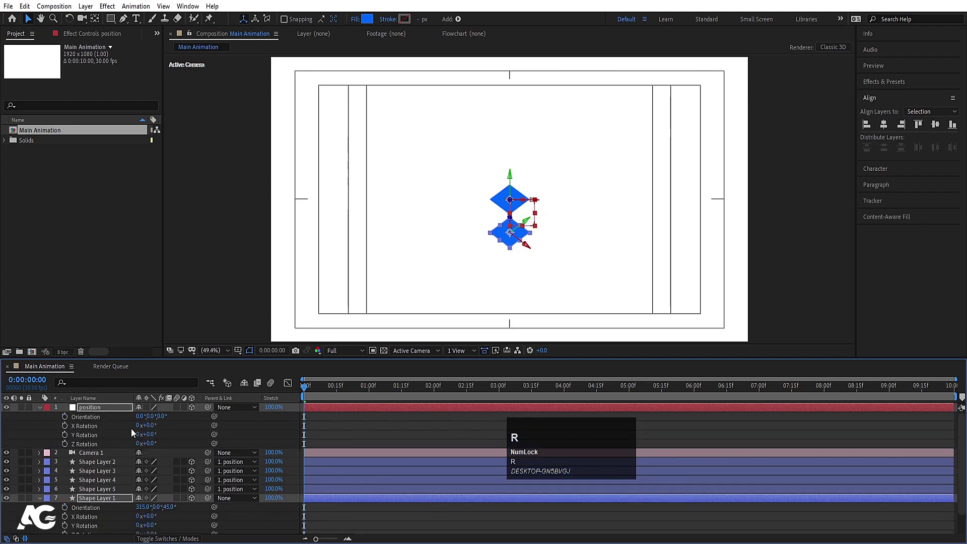
left_click(150, 428)
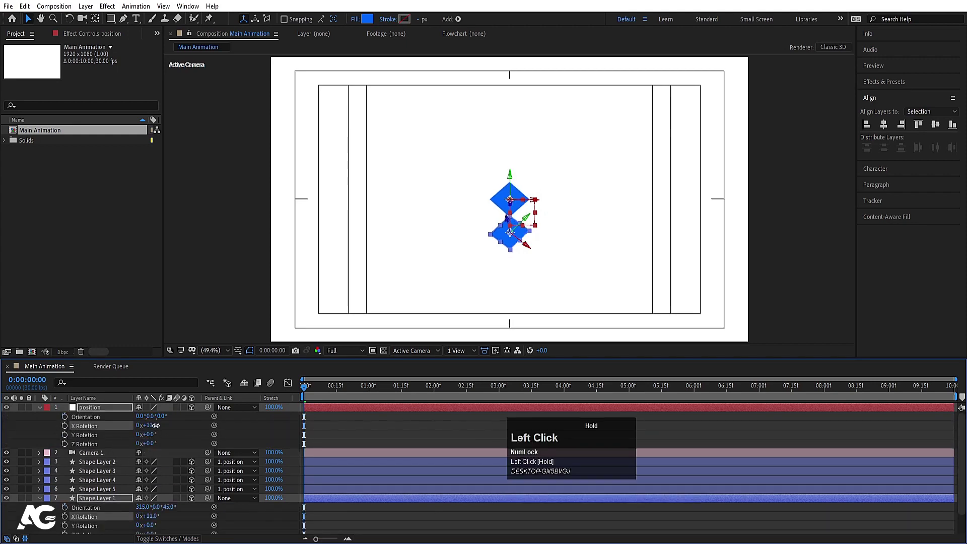
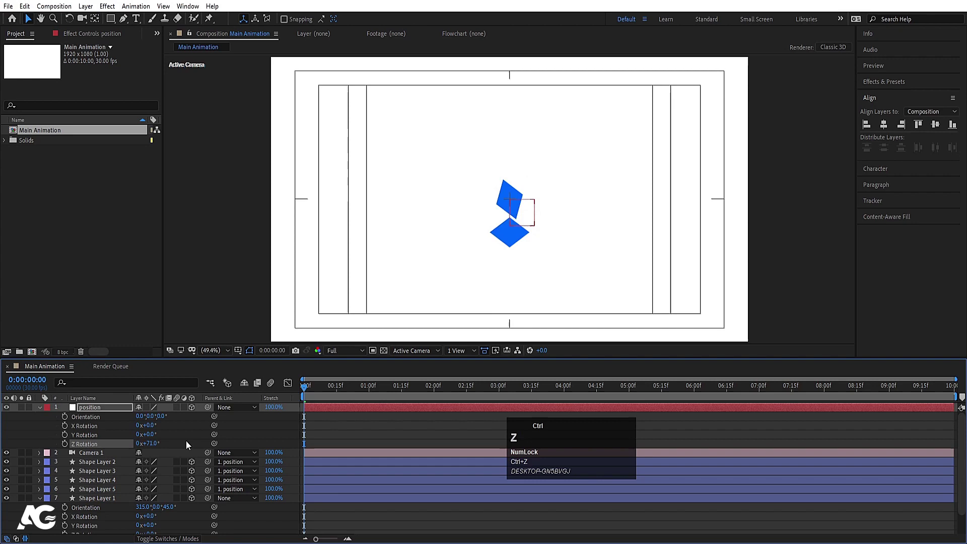
left_click(330, 423)
key("u")
type("uu")
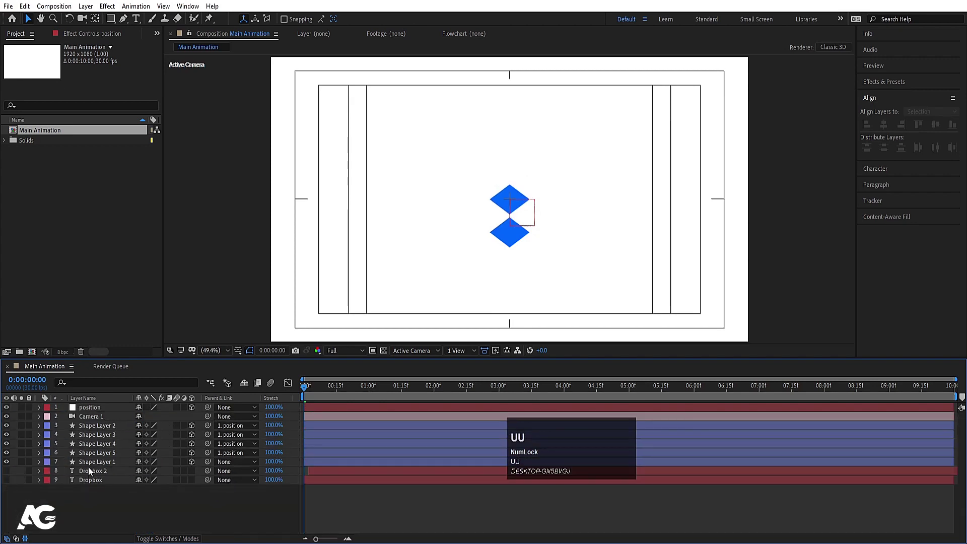
left_click(92, 468)
key("p")
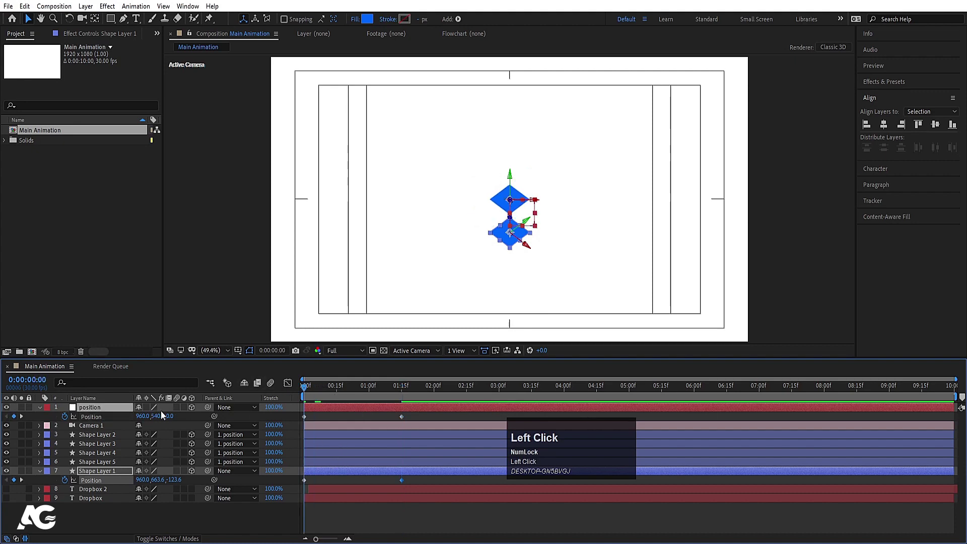
- Set Position keyframes on the null for the logo's landing point
left_click(105, 470)
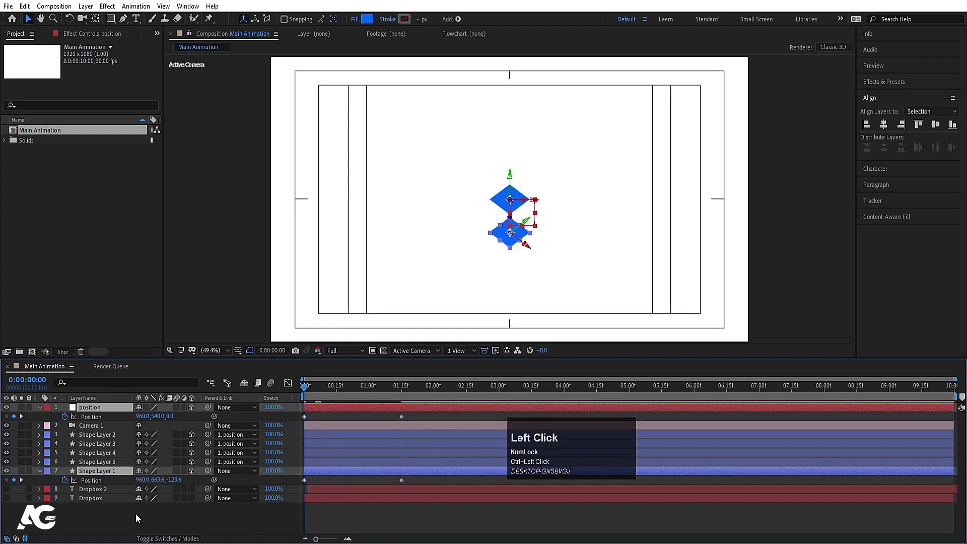
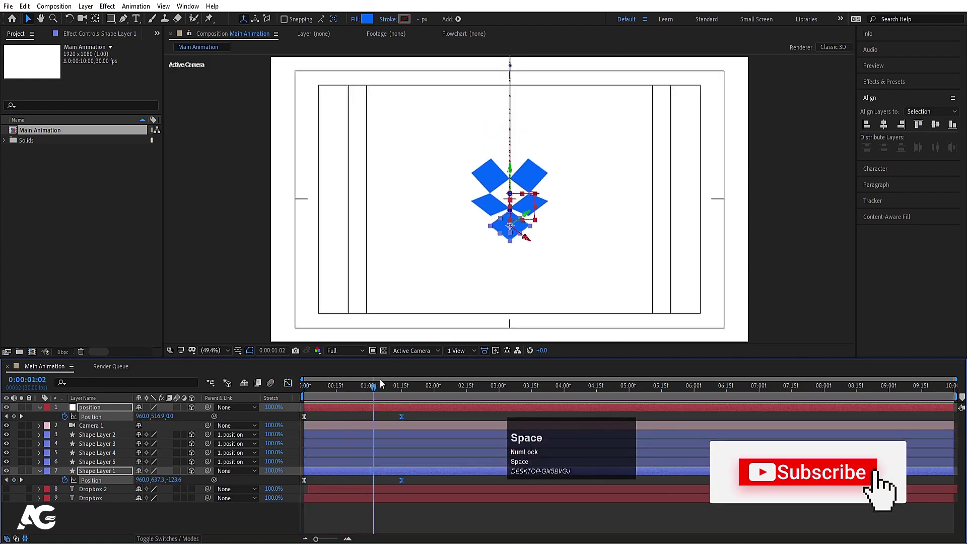
left_click(333, 392)
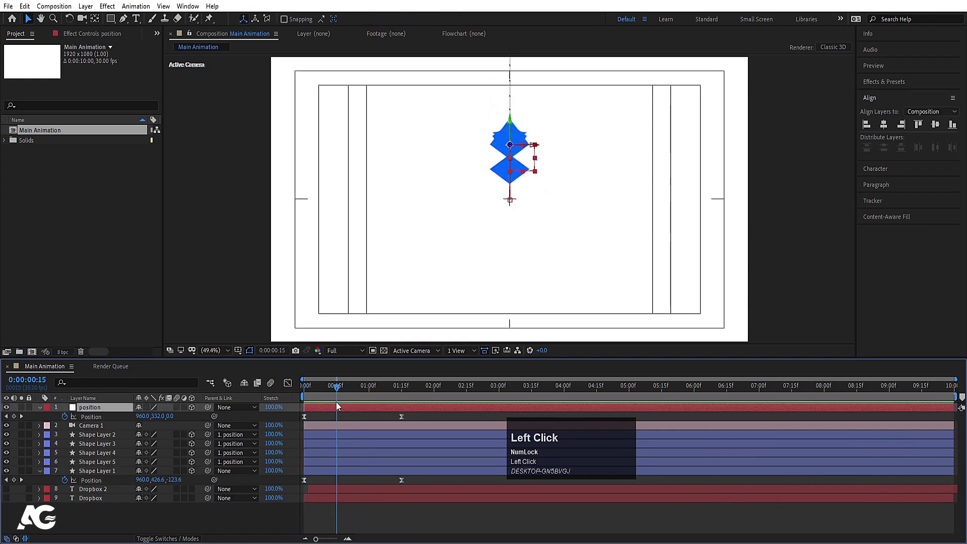
key("[")
key("space")
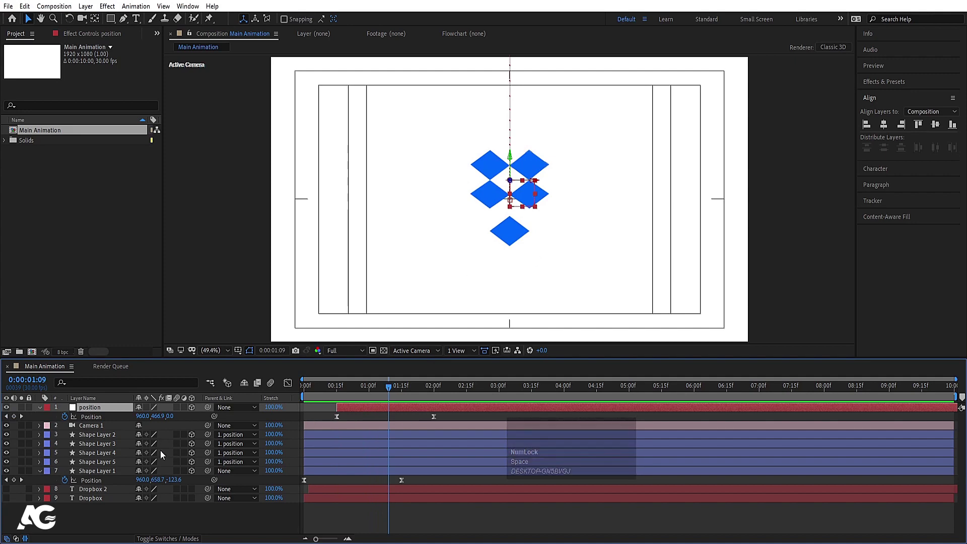
- Raise the logo above the top of frame at the start so it drops in, and preview
left_click(105, 467)
key("u")
left_click_drag(427, 446, 367, 399)
key("space")
left_click(339, 392)
key("space")
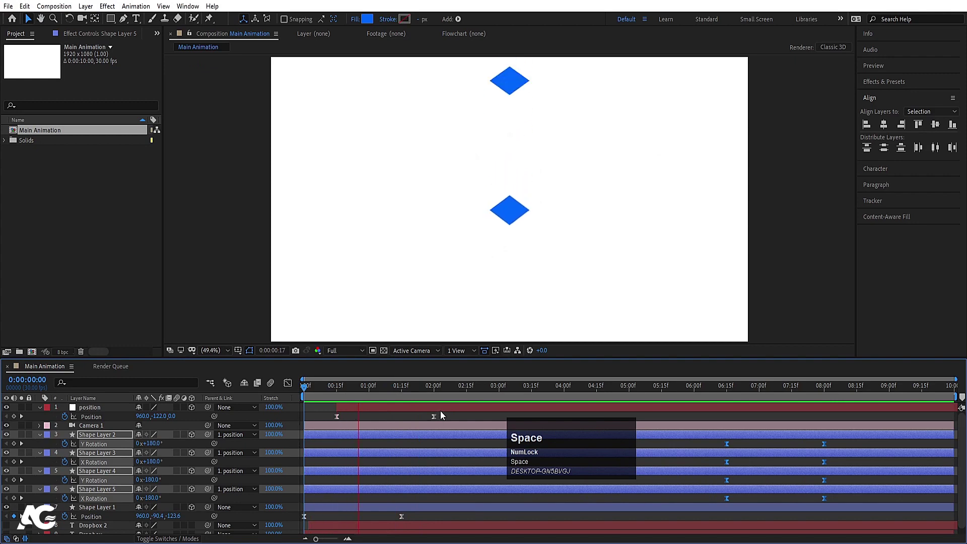
left_click(357, 421)
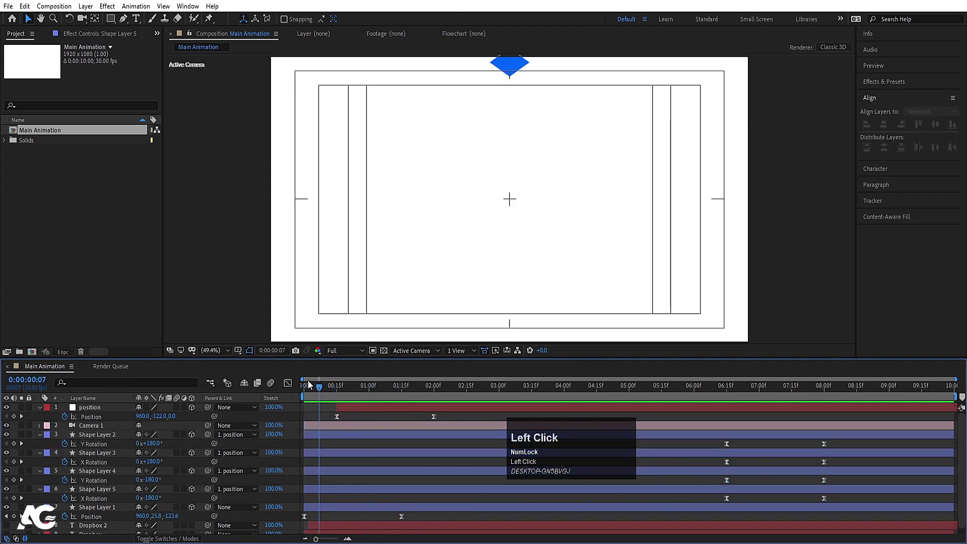
key("=")
left_click(347, 389)
key("[")
type("[-")
key("space")
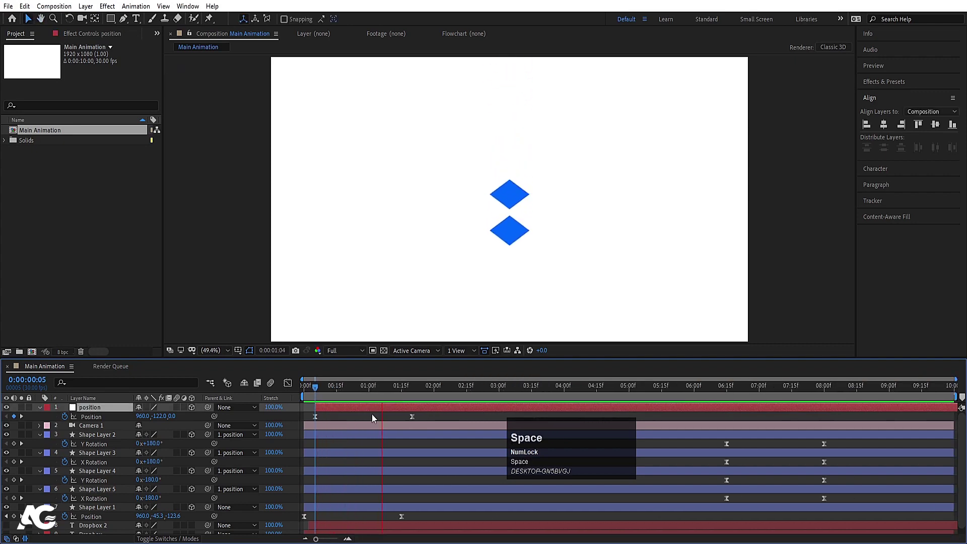
left_click_drag(537, 458, 563, 460)
key("space")
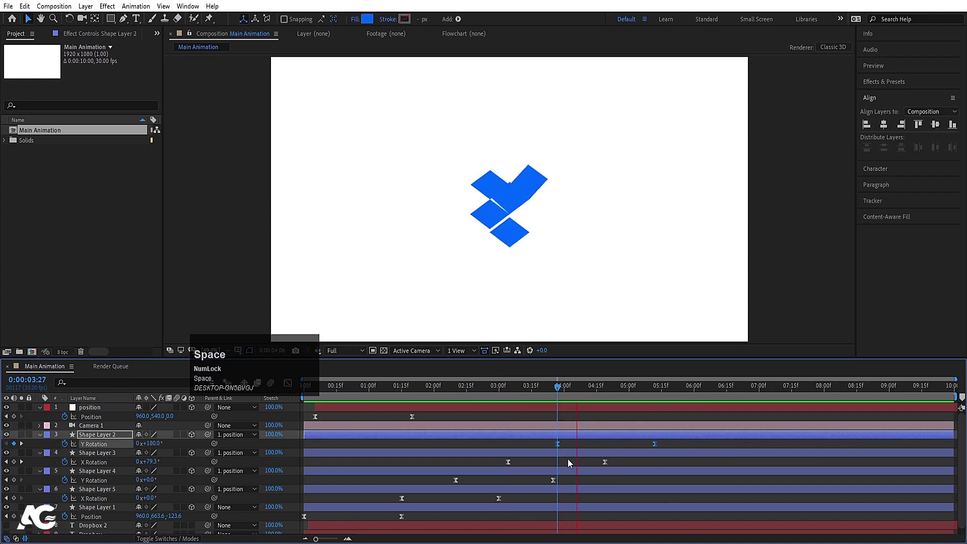
left_click(404, 393)
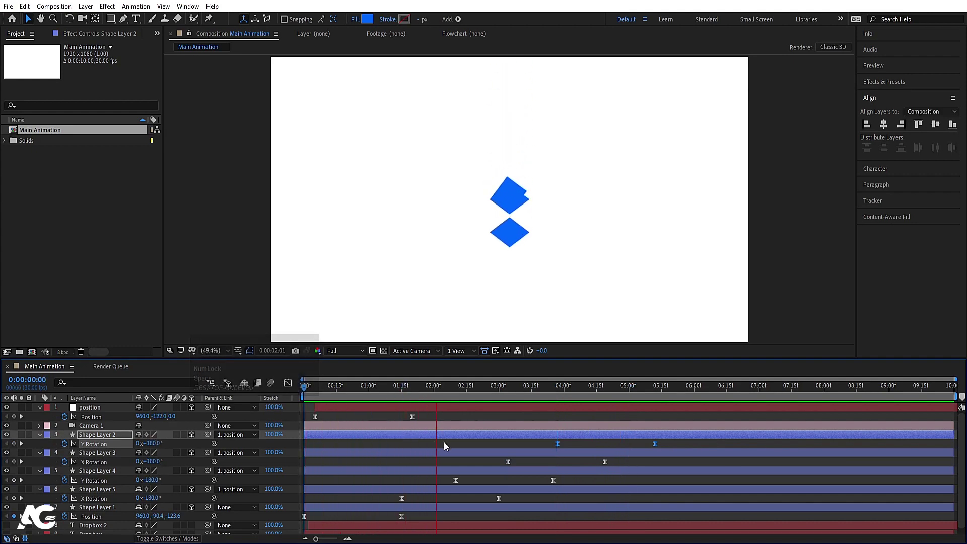
key("space")
- Adjust the last flap's Y Rotation and play back the fold animation
left_click_drag(388, 446, 407, 392)
key("space")
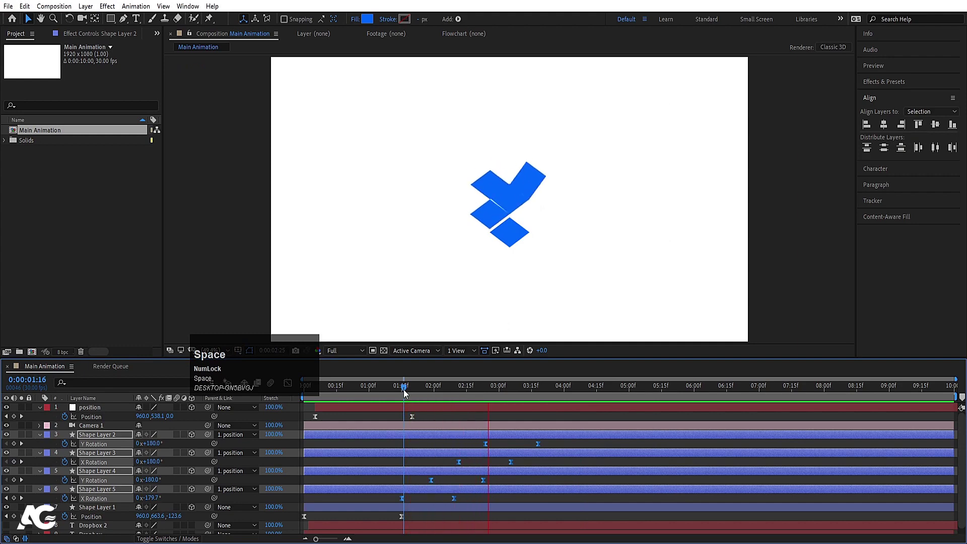
key("space")
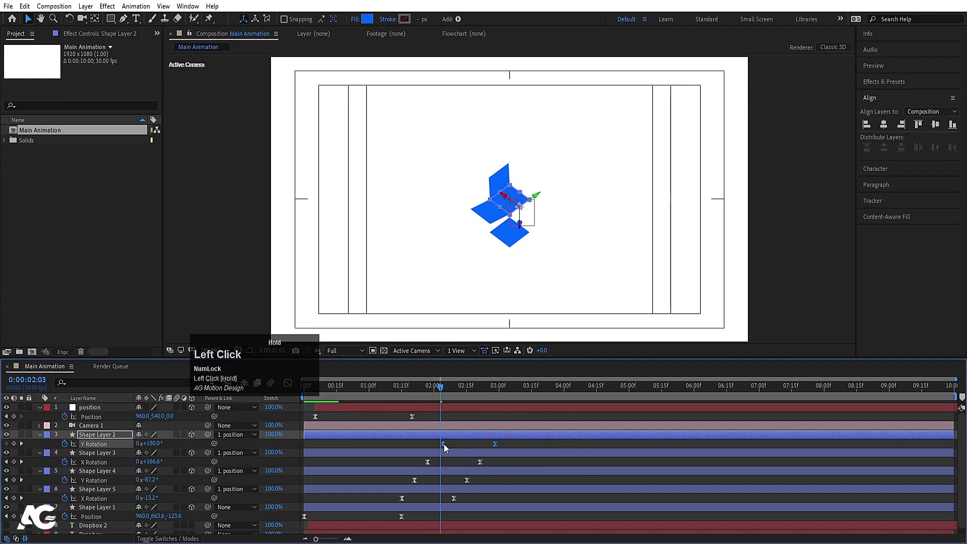
key("space")
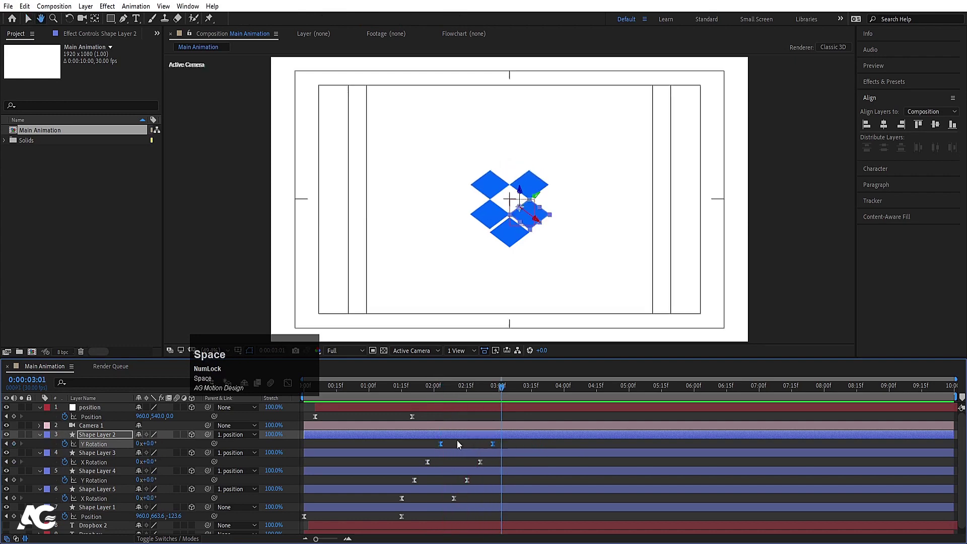
- Jump back through keyframes and preview the full five-diamond unfold from the start
key("j")
type("JJJJjjjjjjj")
left_click(577, 419)
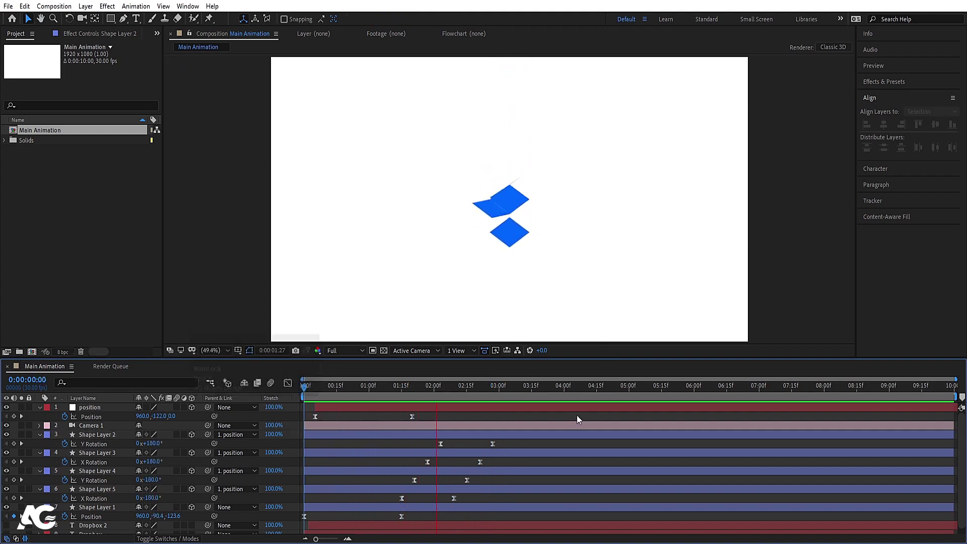
key("space")
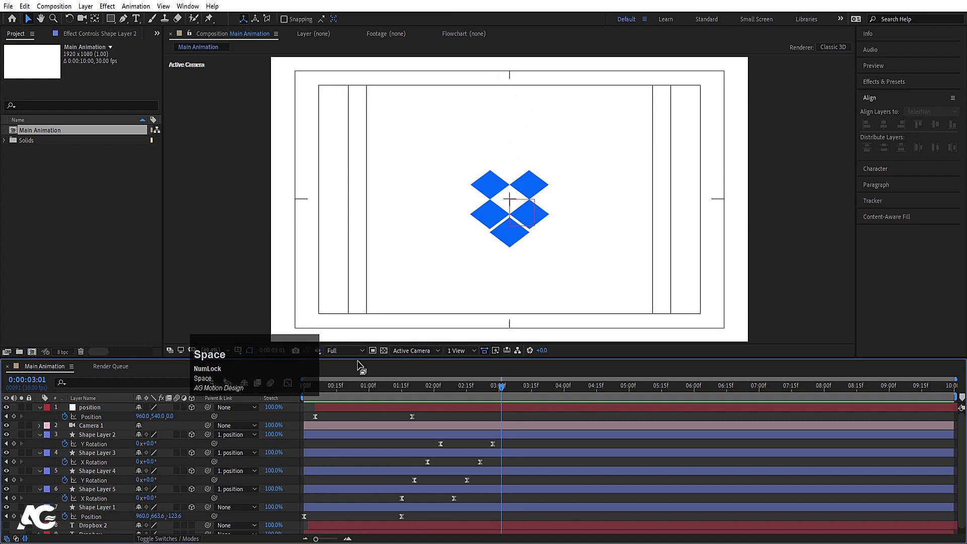
left_click(335, 390)
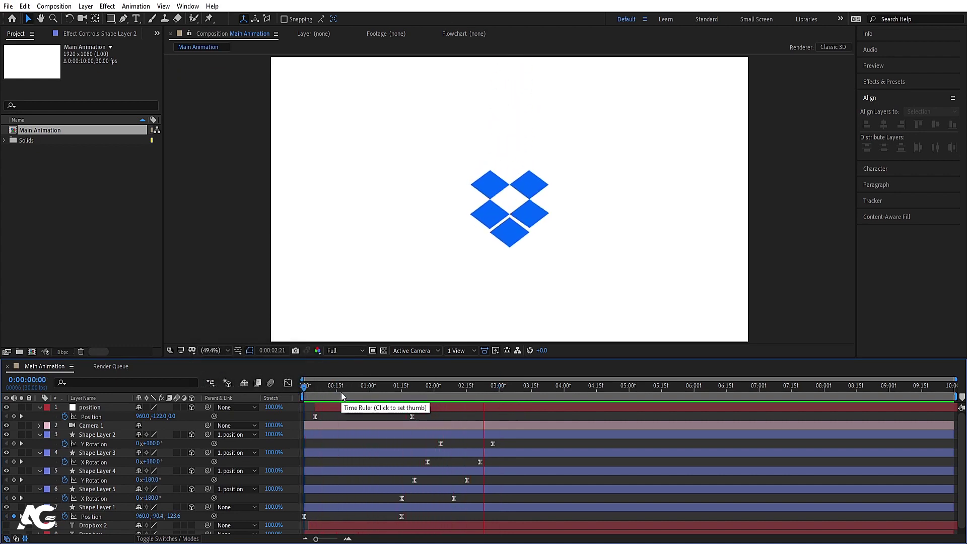
- Precompose the position null, camera and diamond layers into one 'box' composition
key("space")
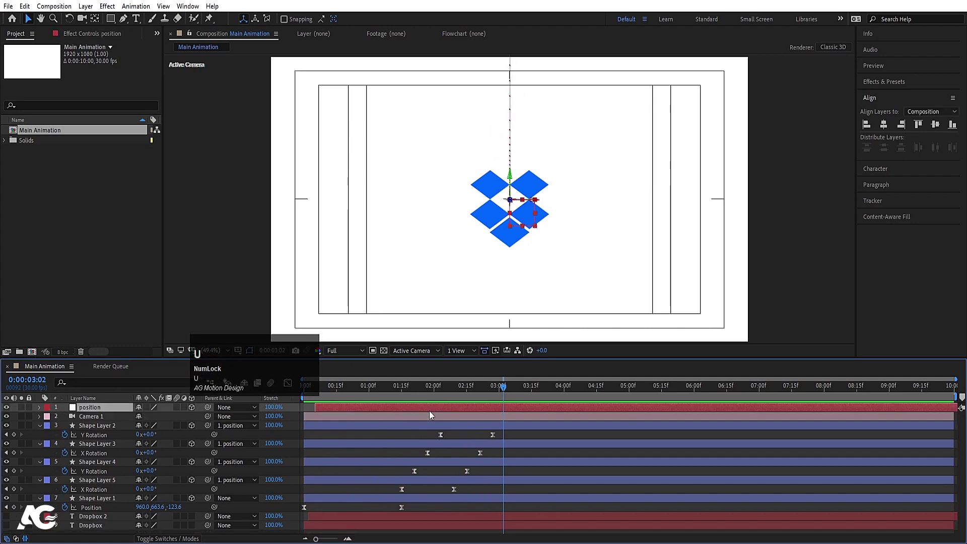
left_click(366, 431)
key("u")
type("uuu")
left_click(94, 464)
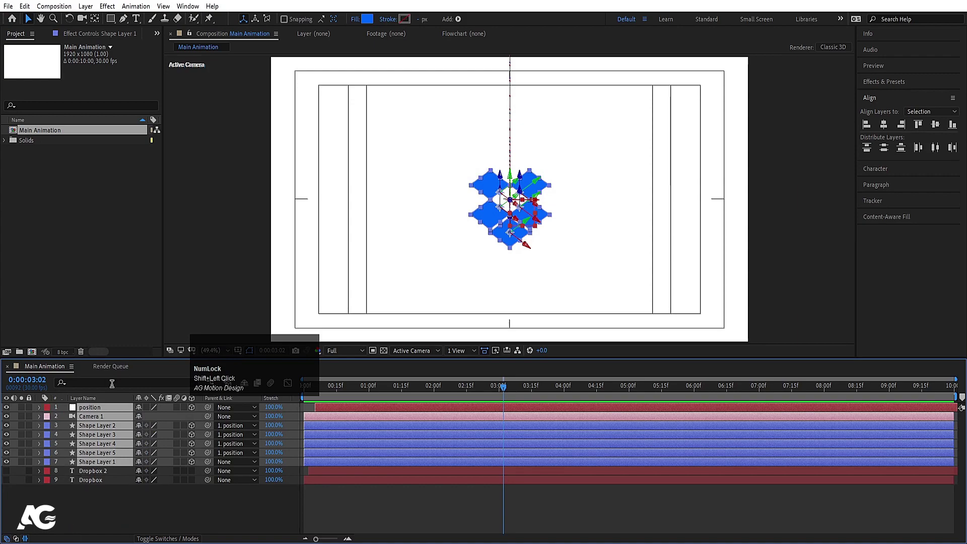
key("c")
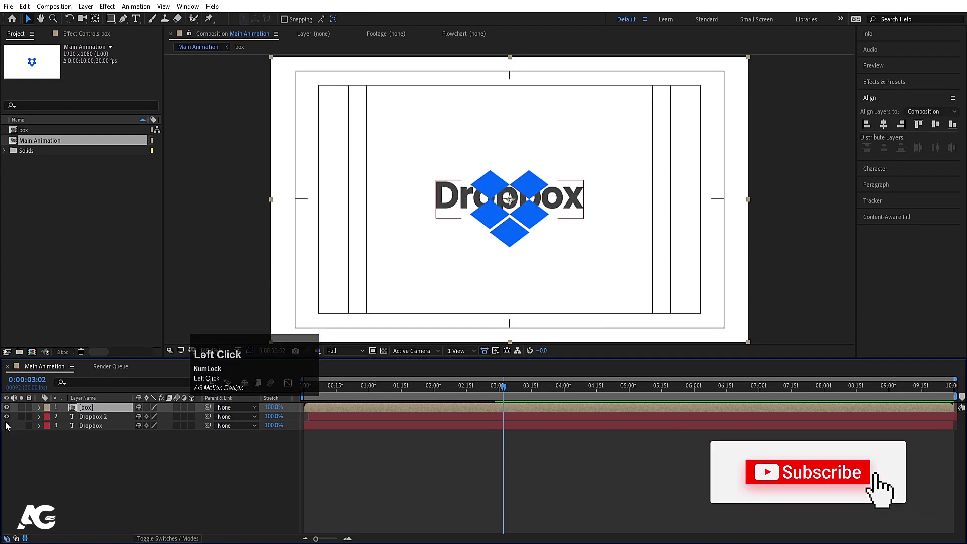
- Reveal the box layer's Position and slide the diamond mark to the left
left_click(87, 420)
key("p")
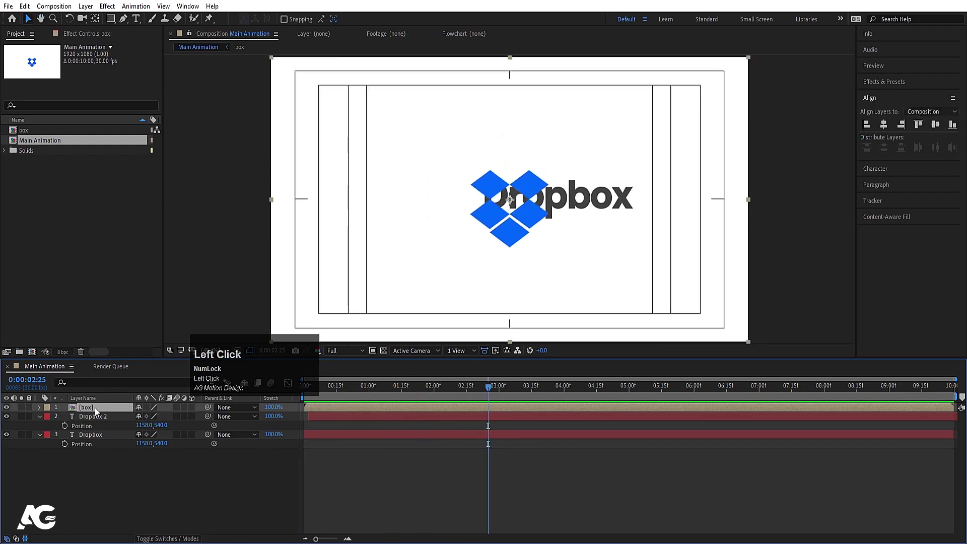
key("p")
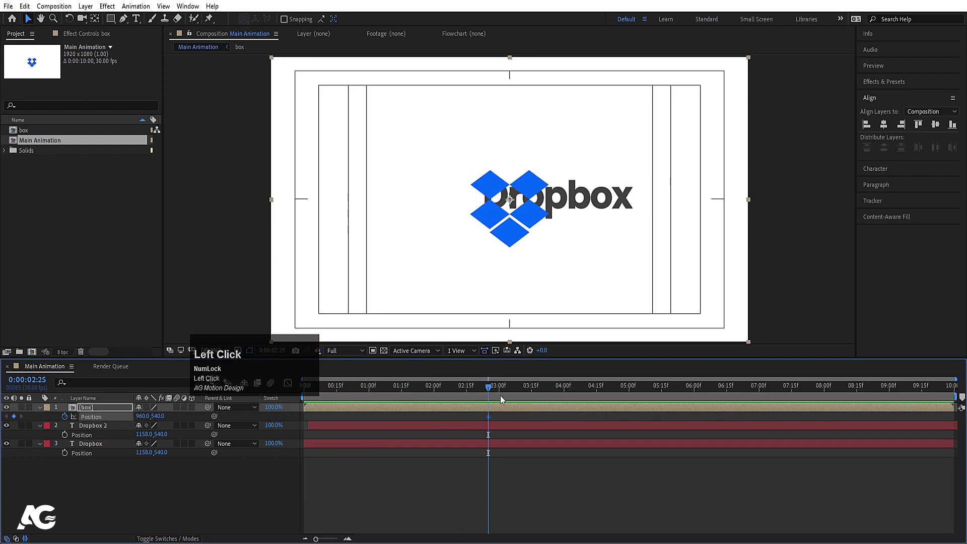
left_click_drag(601, 390, 103, 431)
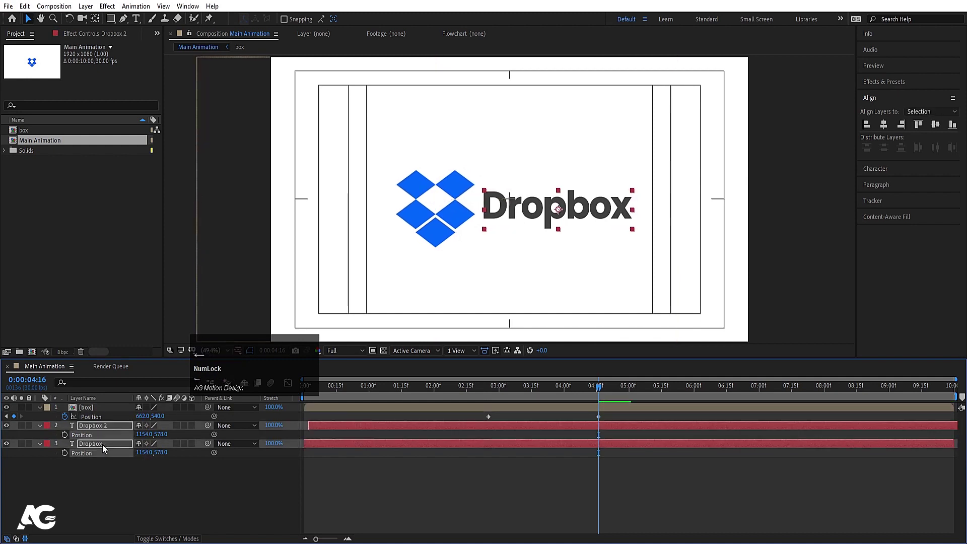
- Keyframe the slide so the mark moves out from behind the Dropbox text, and preview
left_click_drag(509, 477, 481, 395)
left_click(481, 394)
key("space")
left_click_drag(484, 397, 475, 418)
left_click(475, 419)
key("j")
left_click(469, 431)
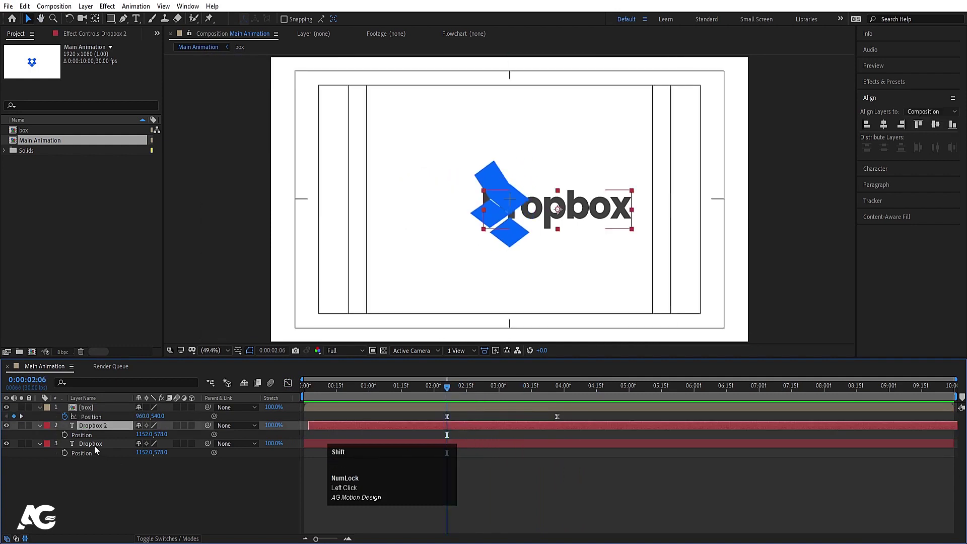
- Add a Range Selector animator to the Dropbox text and keyframe its Start for the reveal
key("[")
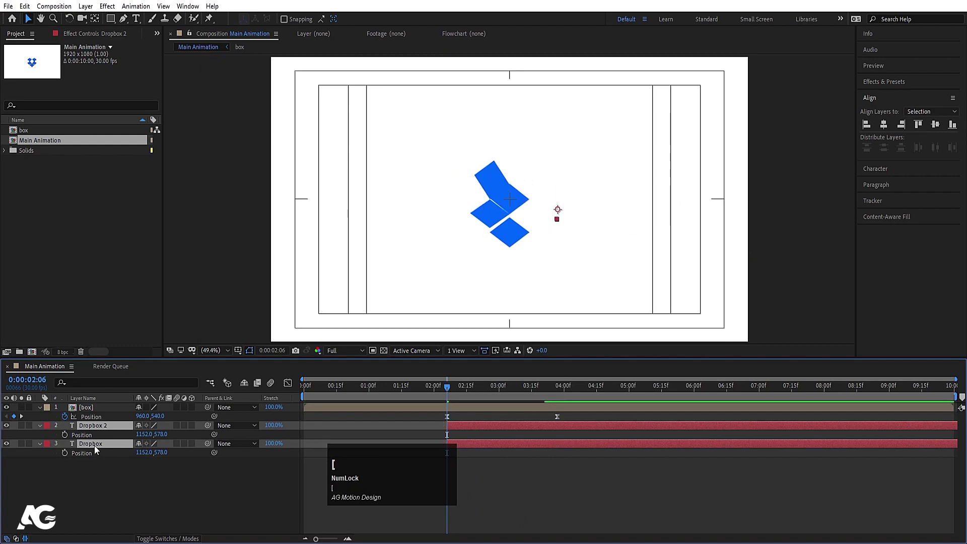
type("[u")
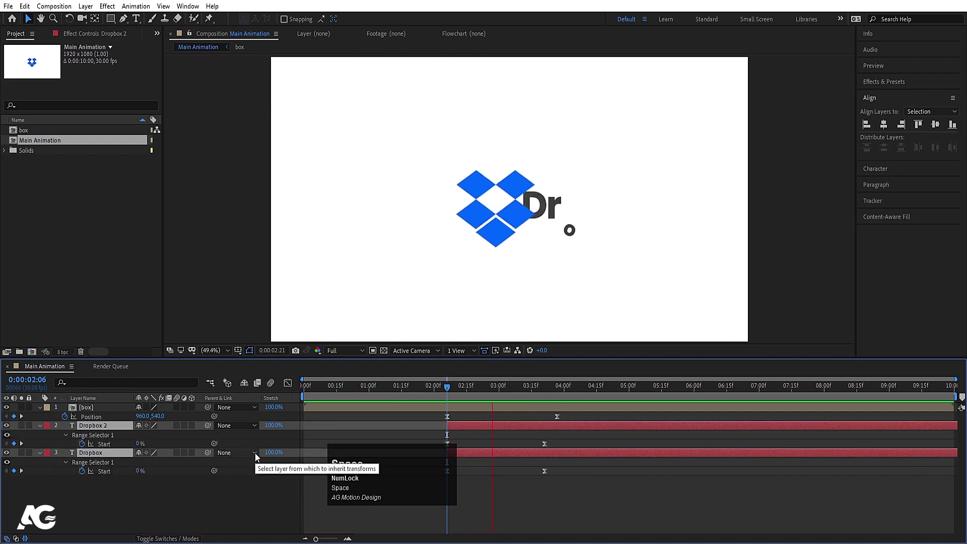
left_click_drag(539, 445, 451, 387)
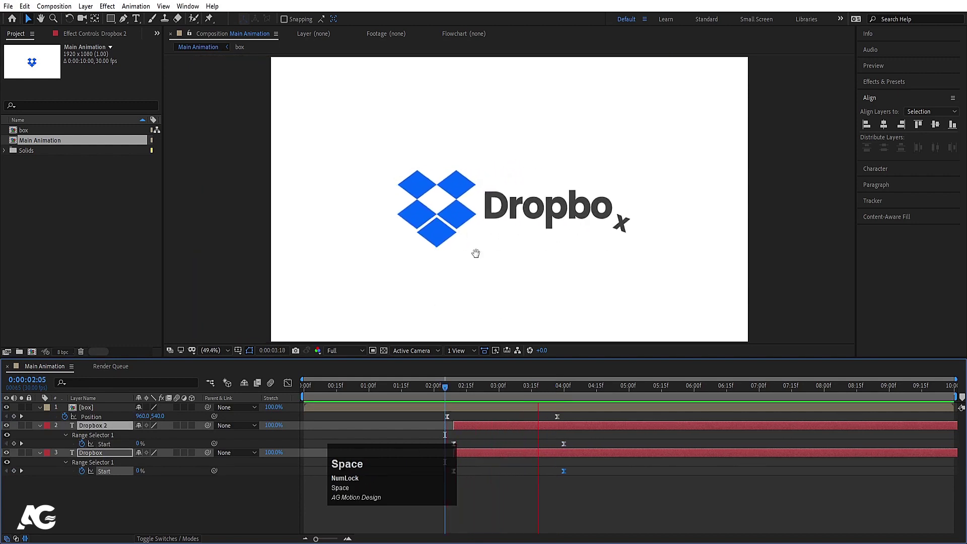
left_click(452, 395)
key("=")
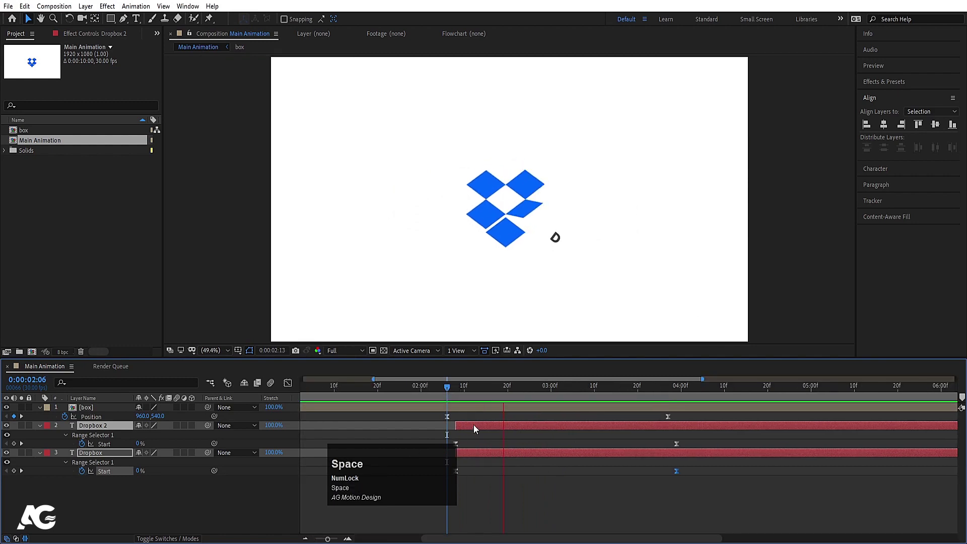
- Retime the letter reveal to follow the sliding mark and preview it
left_click_drag(471, 428, 586, 456)
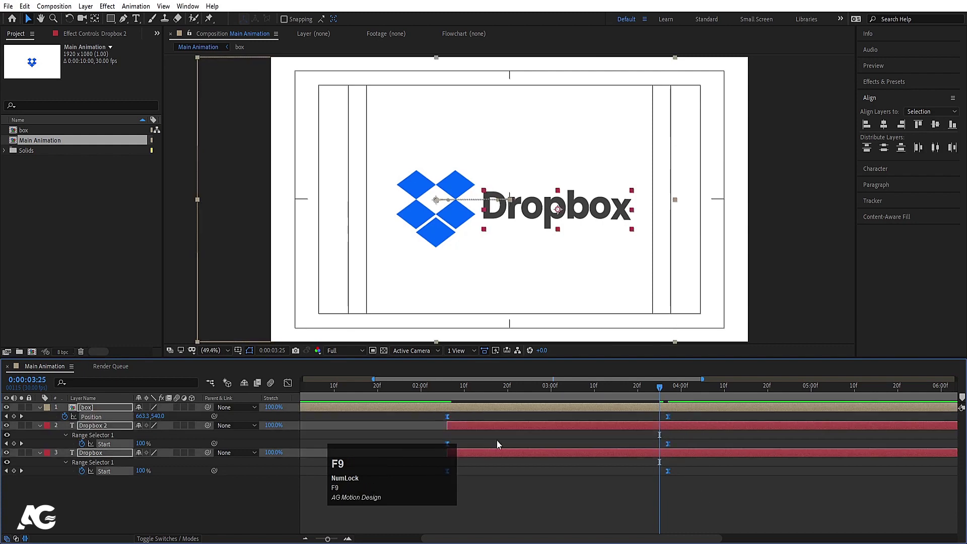
left_click_drag(293, 384, 437, 390)
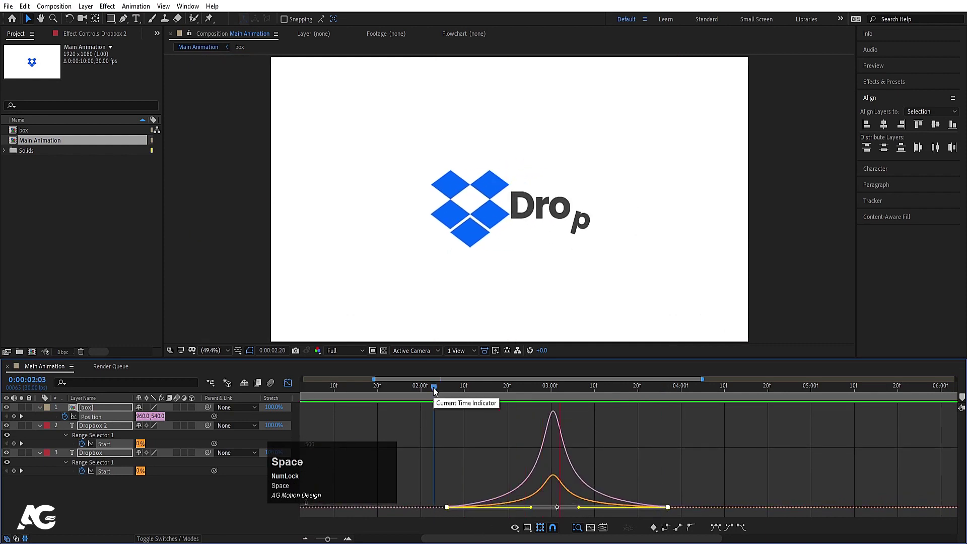
left_click(289, 387)
key("space")
- Zoom the timeline out and collapse the text layers' properties
left_click(625, 507)
key("-")
type("---")
key("u")
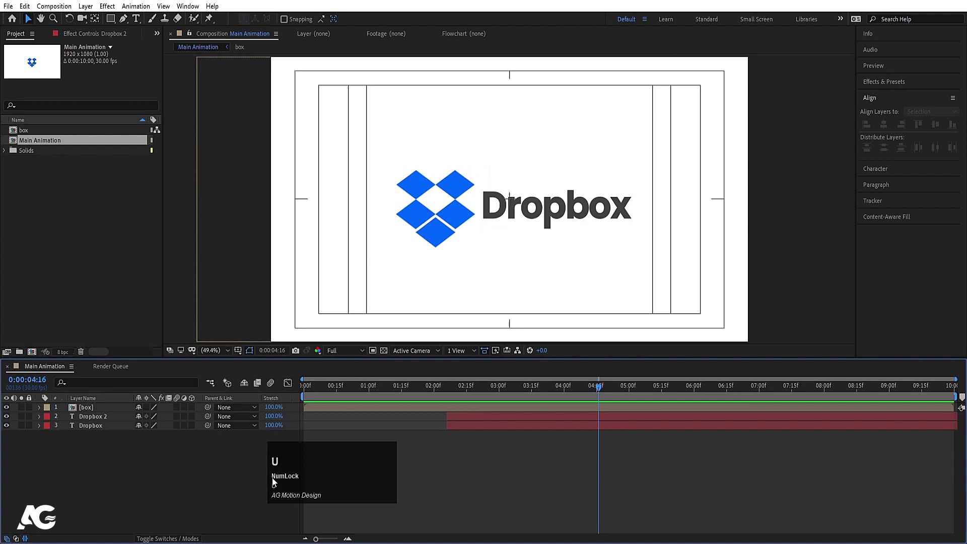
- Create a white solid layer as the background
key("Return")
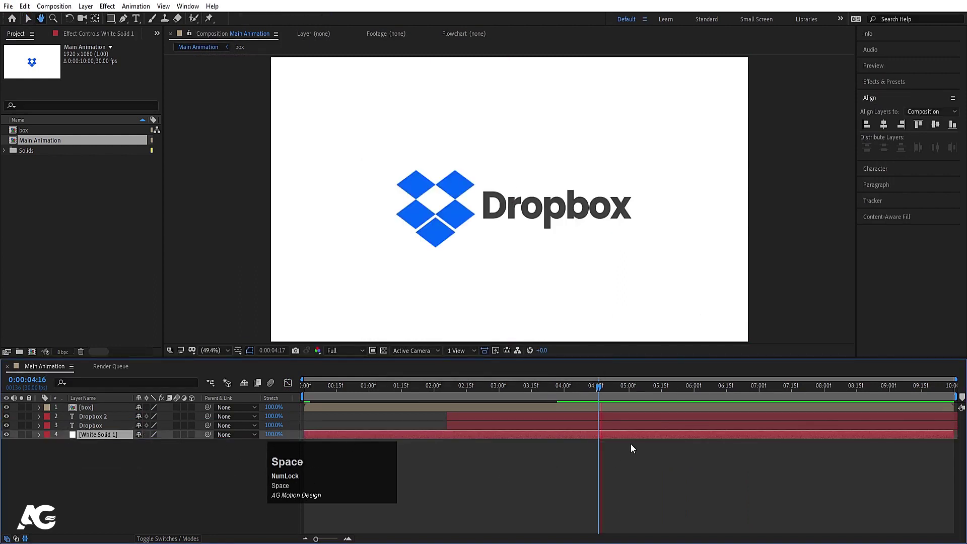
left_click(631, 392)
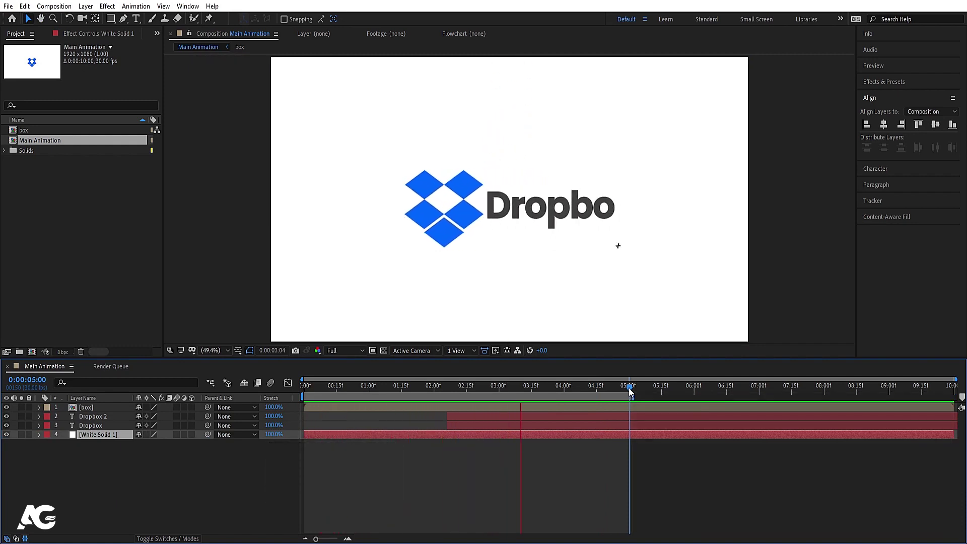
key("space")
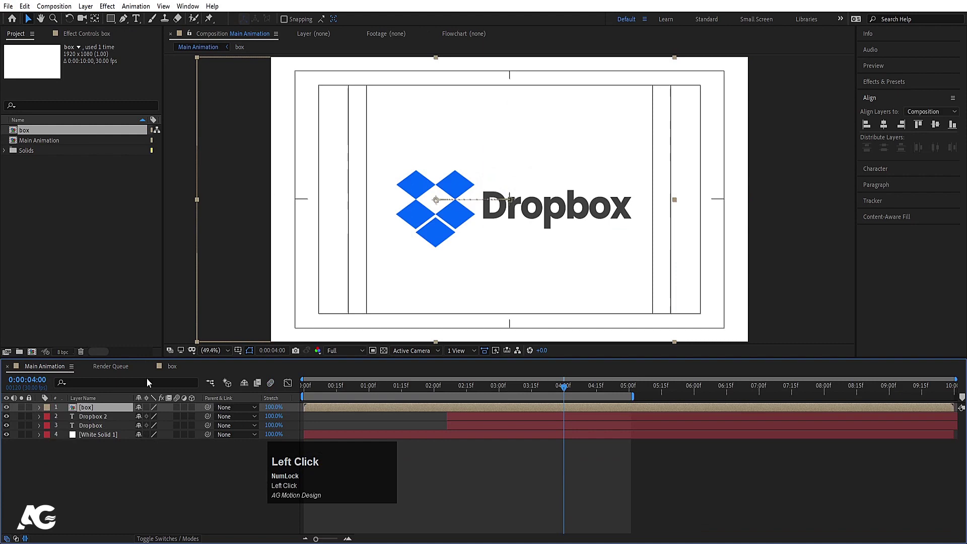
- Move the solid to the bottom of the stack and preview the finished animation
left_click(105, 430)
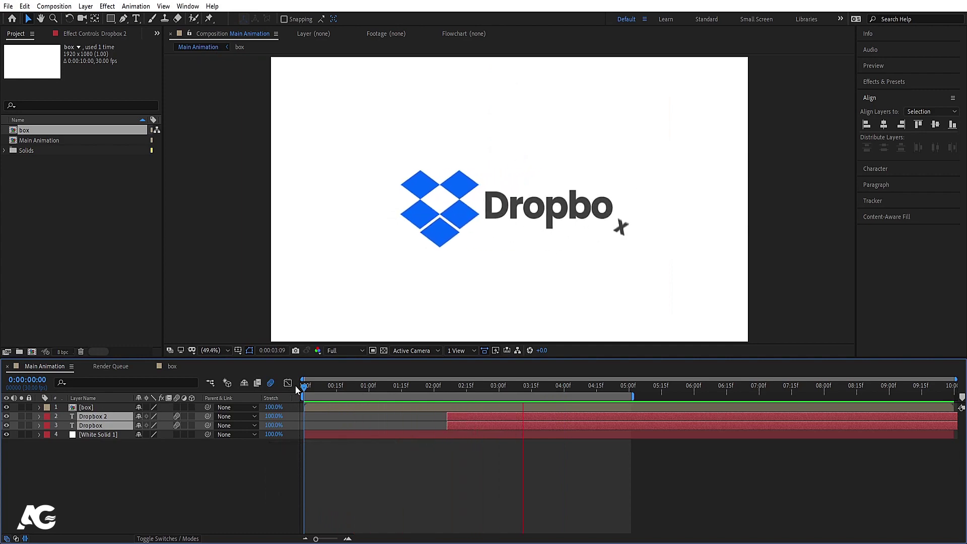
left_click(478, 470)
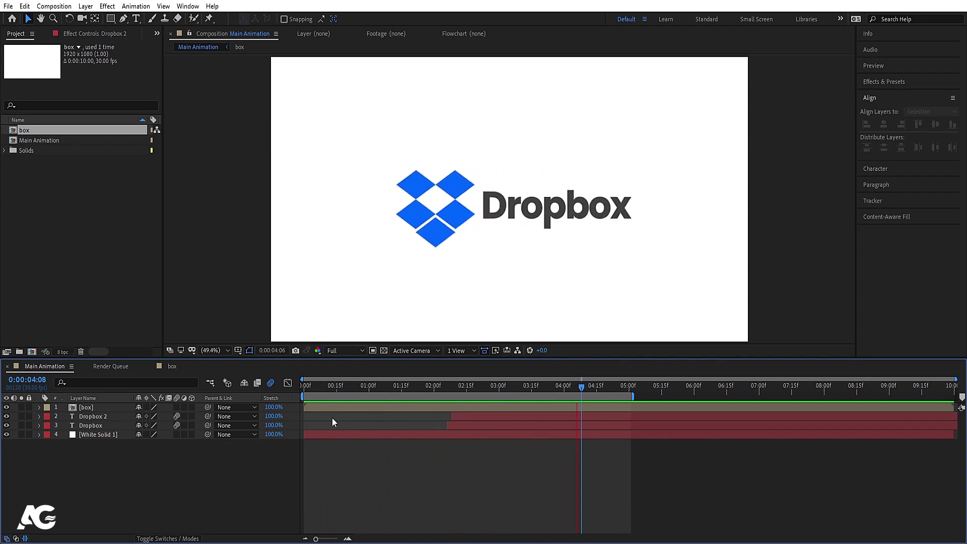
key("space")
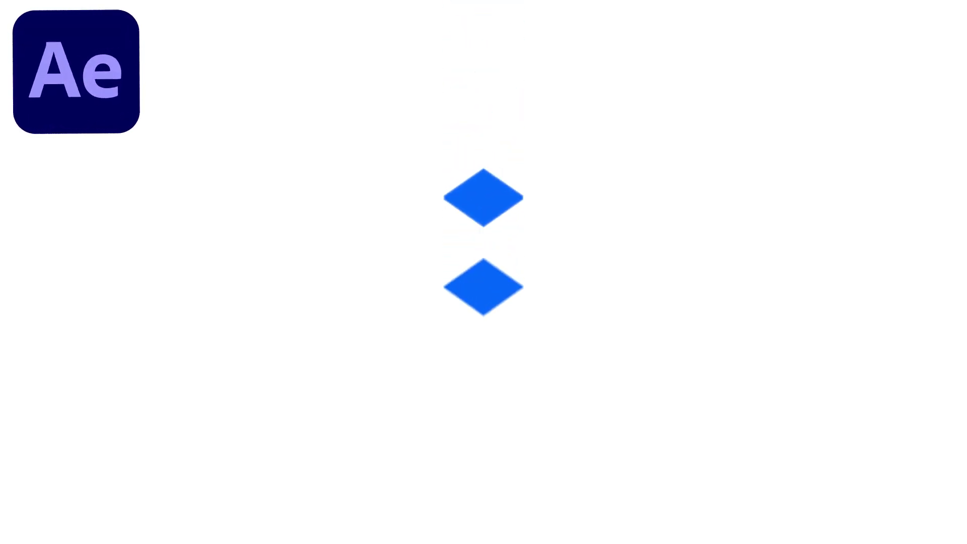